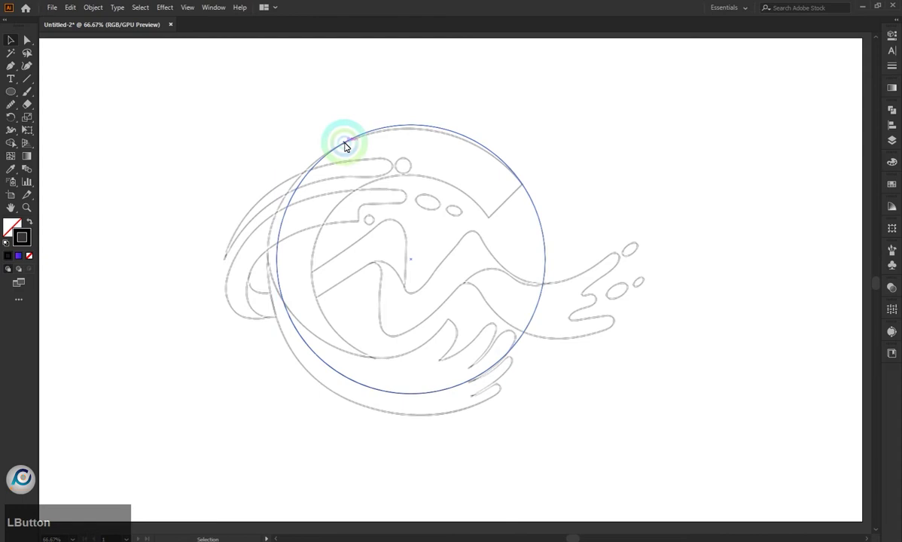
Step: Draw an ellipse over the sketch and enlarge it to the C's outer edge
{"action": "left_click", "coordinate": [281, 262]}
{"action": "left_click", "coordinate": [412, 121]}
{"action": "left_click", "coordinate": [463, 92]}
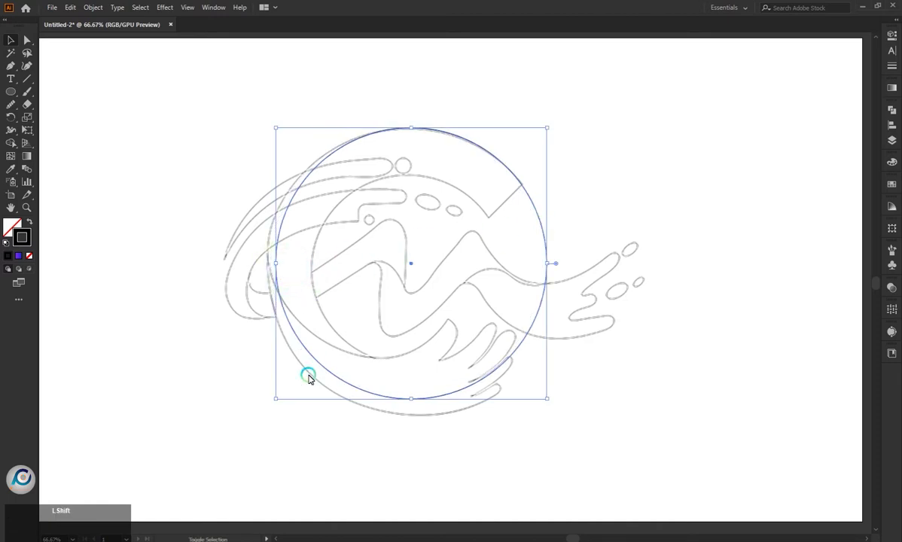
{"action": "left_click", "coordinate": [160, 210]}
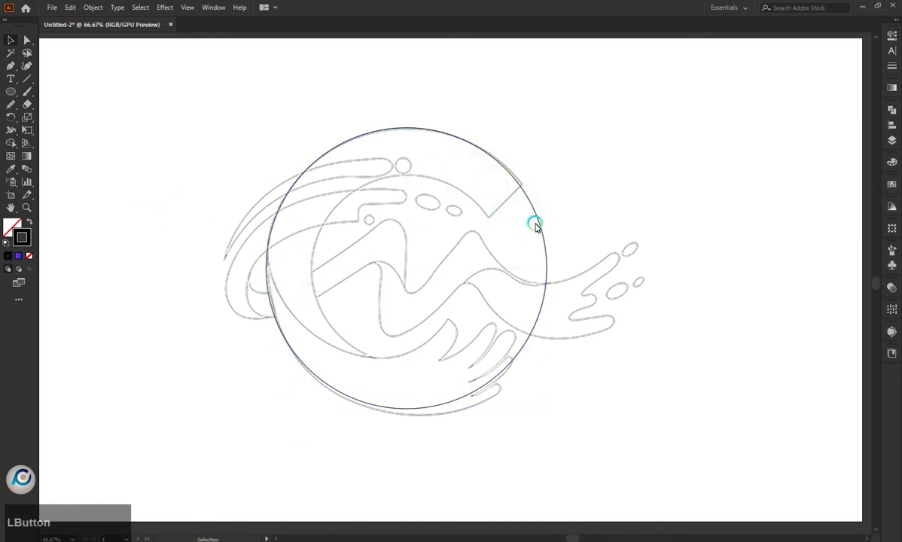
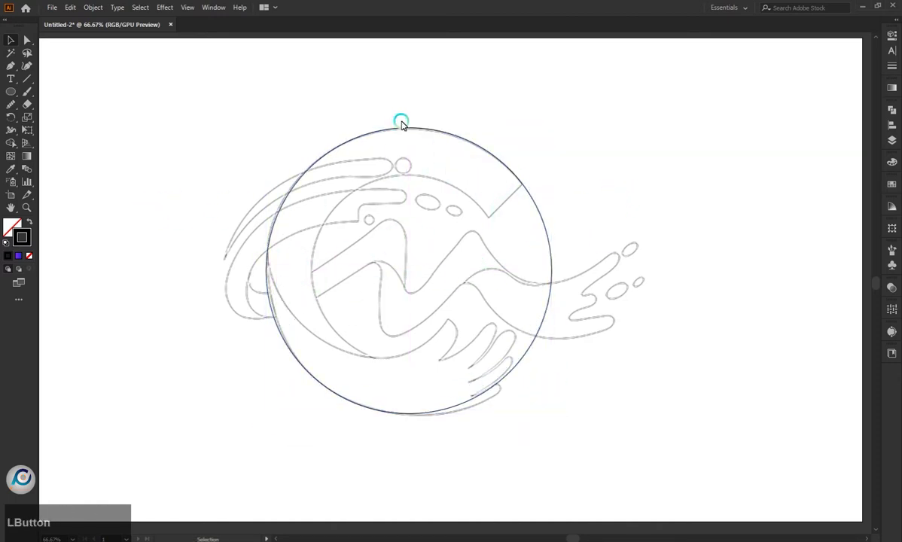
Step: Paste copies in front, shrink one to the inner edge and shift another upward over the C
{"action": "type", "text": "cf"}
{"action": "left_click", "coordinate": [560, 415]}
{"action": "left_click", "coordinate": [673, 252]}
{"action": "left_click", "coordinate": [549, 227]}
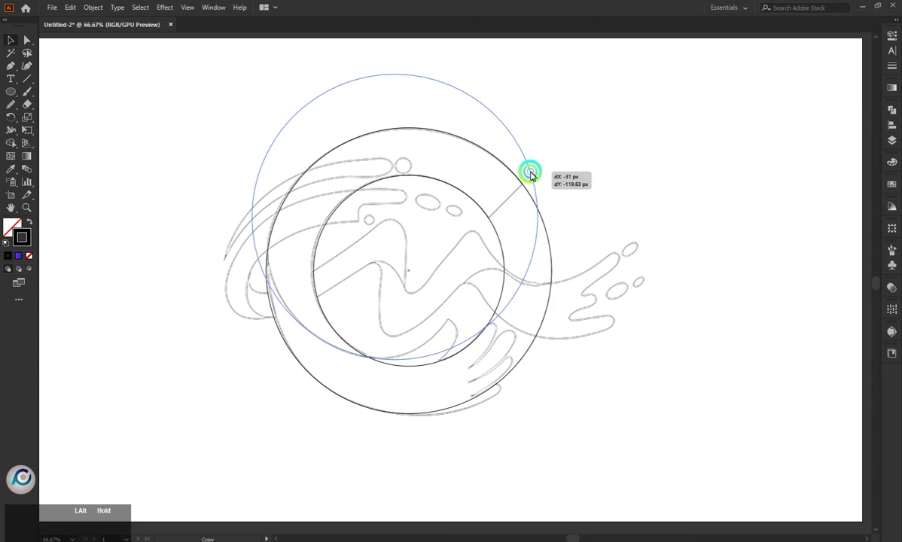
{"action": "left_click", "coordinate": [256, 76]}
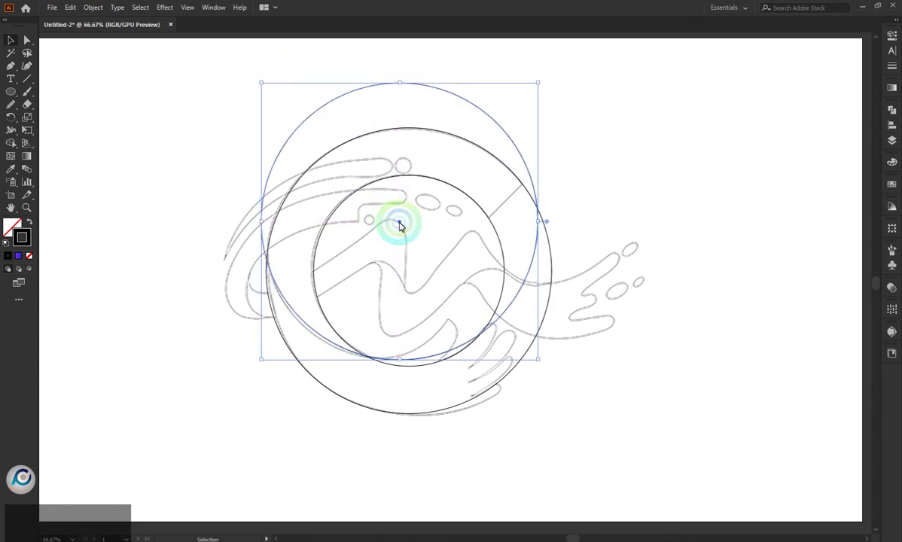
{"action": "left_click", "coordinate": [404, 222]}
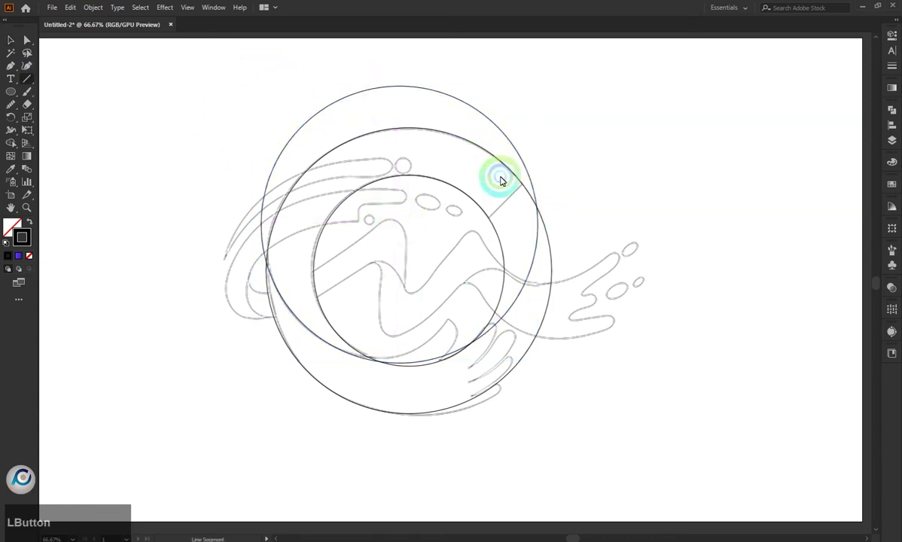
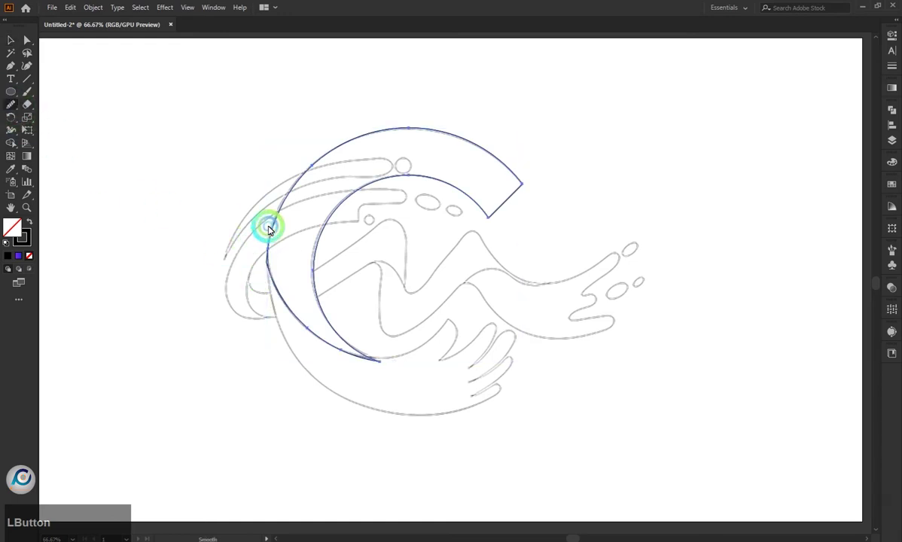
Step: Cut the overlapping circles into a thick C ring with a slanted upper-right opening
{"action": "key", "text": "BackSpace"}
{"action": "left_click", "coordinate": [276, 261]}
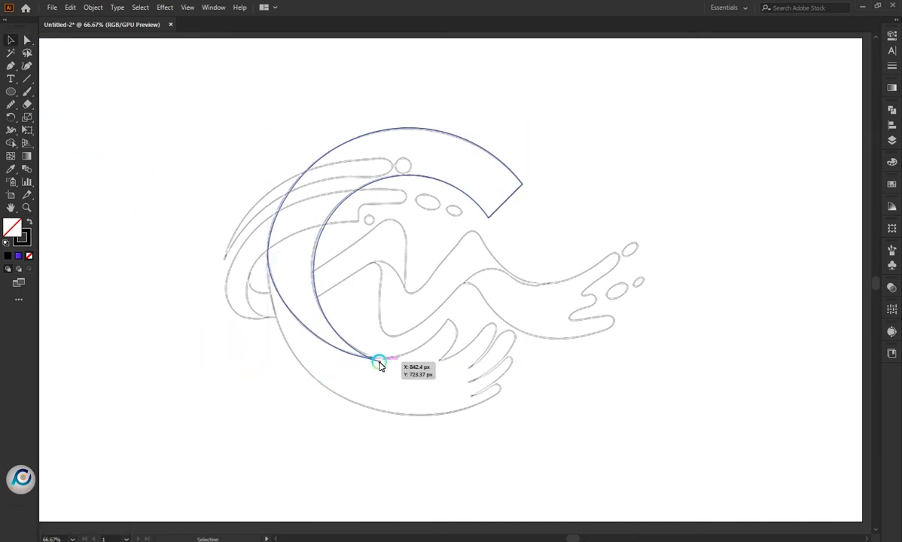
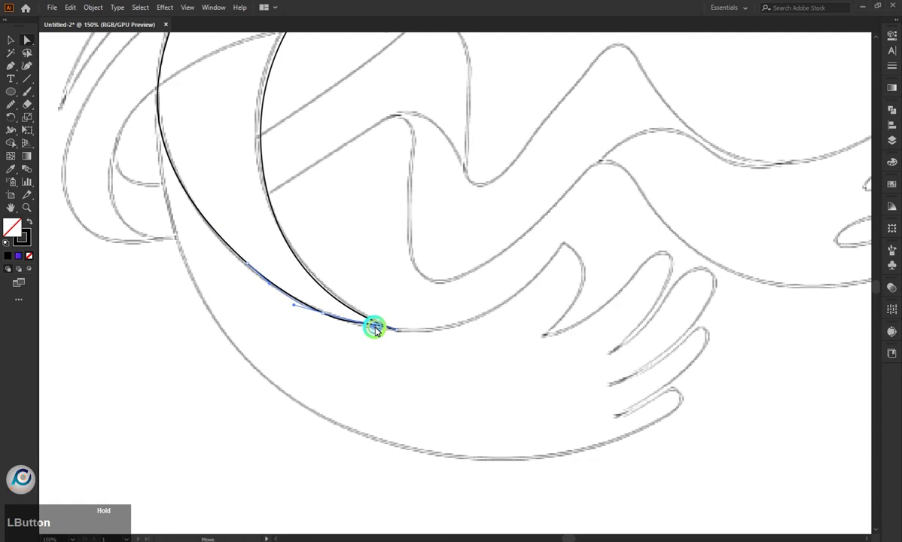
Step: Drag the bottom anchor handles so the C's outer and inner curves meet smoothly
{"action": "left_click", "coordinate": [375, 324]}
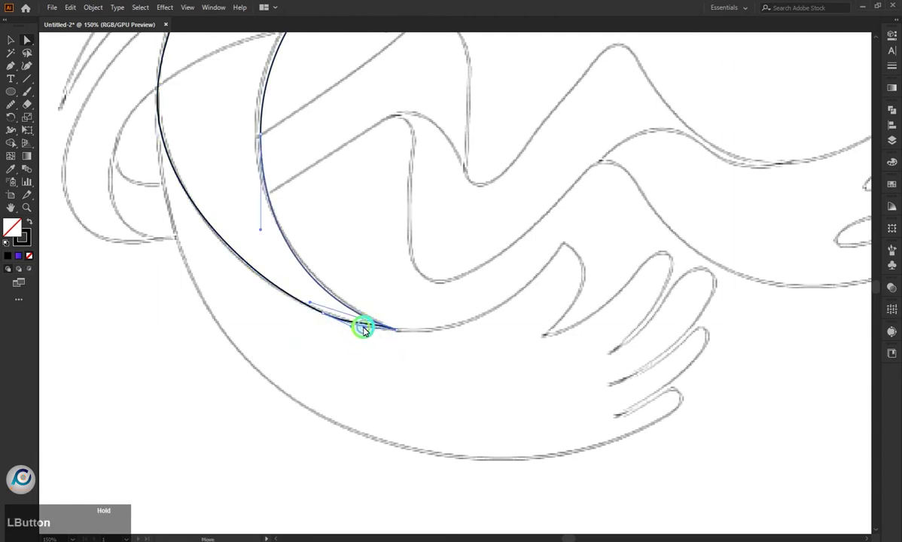
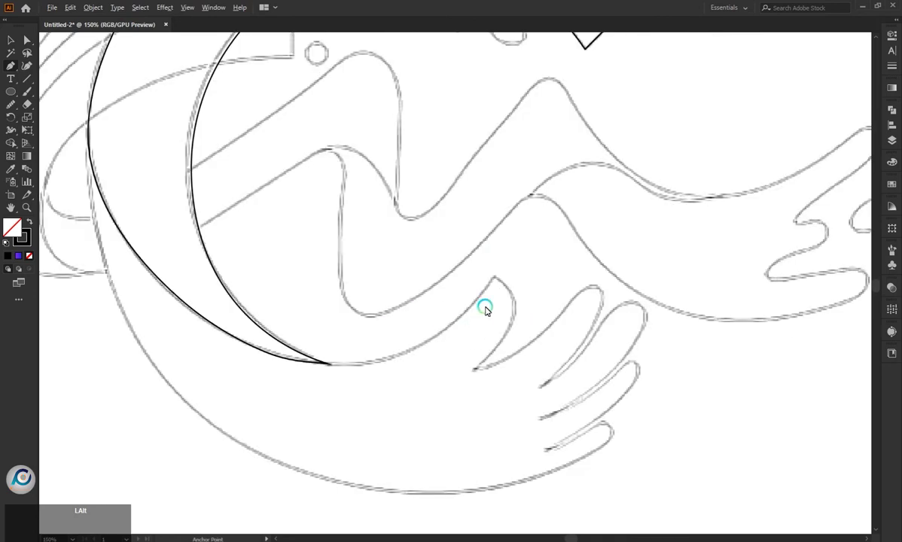
Step: Trace the hand outline from the C's bottom tip along the palm and around the curled fingers
{"action": "left_click", "coordinate": [314, 362]}
{"action": "scroll", "scroll_direction": "down", "scroll_amount": 3}
{"action": "left_click", "coordinate": [482, 310]}
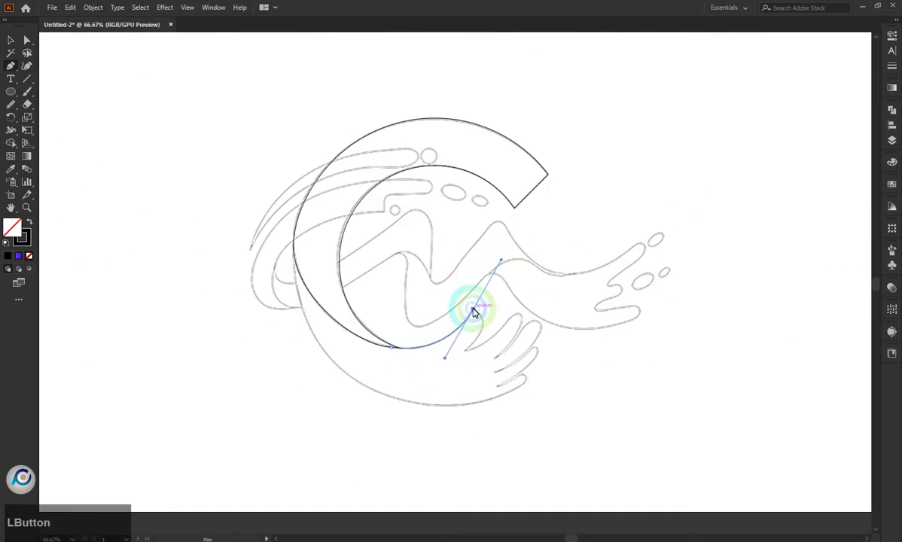
{"action": "key", "text": "ctrl+z"}
{"action": "left_click", "coordinate": [470, 354]}
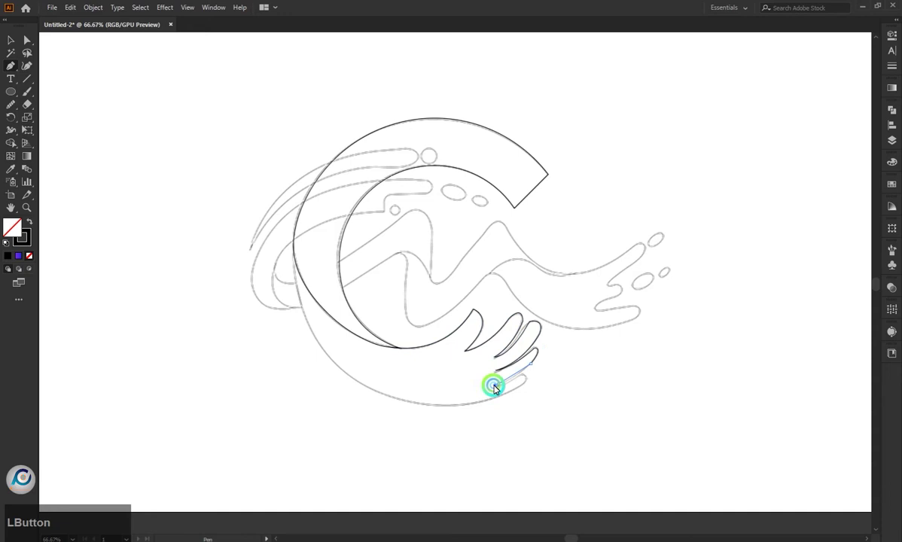
{"action": "scroll", "scroll_direction": "up", "scroll_amount": 3}
{"action": "scroll", "scroll_direction": "up", "scroll_amount": 3}
{"action": "left_click", "coordinate": [519, 327]}
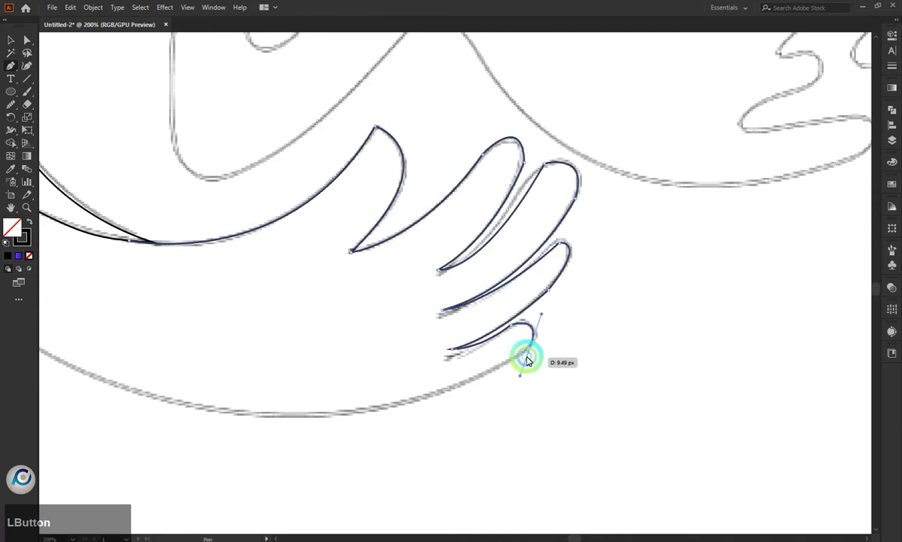
Step: Extend the outline along the big lower swoosh and smooth the finger edge points
{"action": "scroll", "scroll_direction": "down", "scroll_amount": 3}
{"action": "left_click", "coordinate": [387, 357]}
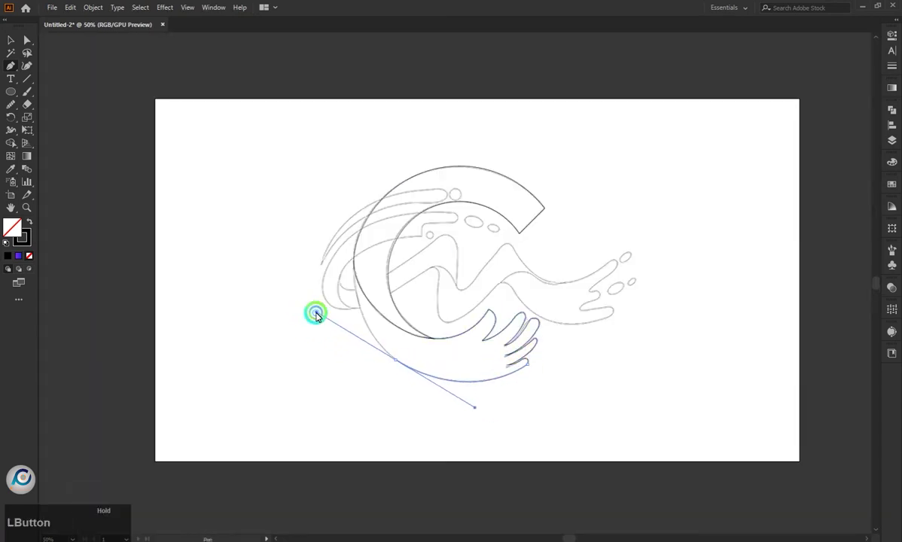
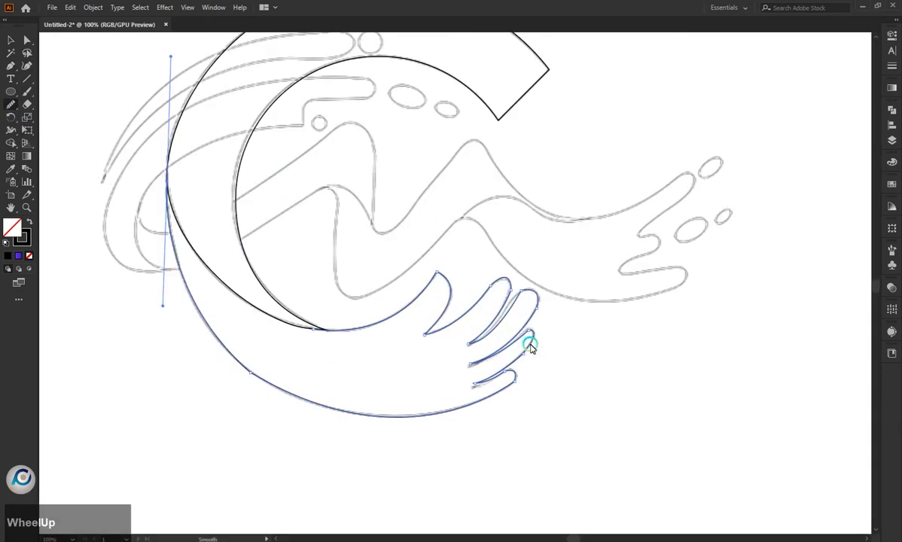
{"action": "left_click", "coordinate": [484, 279]}
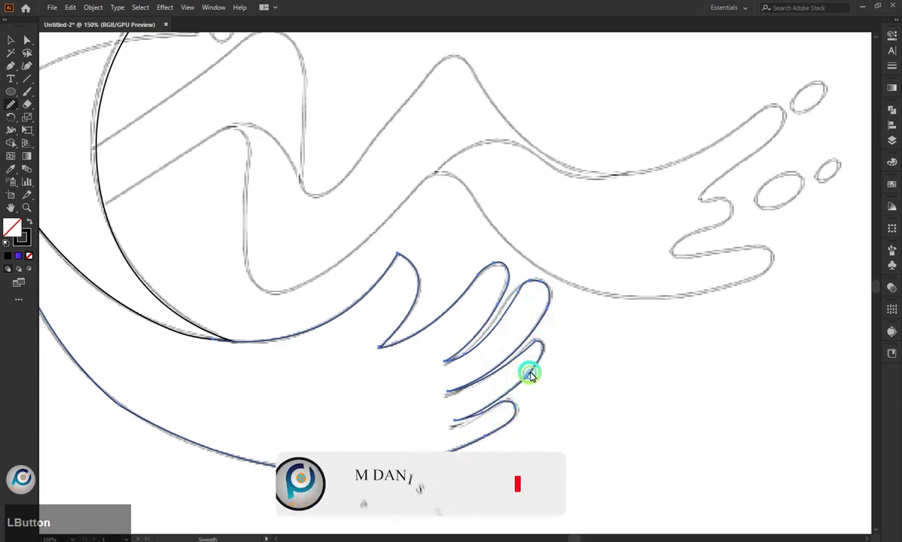
{"action": "left_click", "coordinate": [524, 298]}
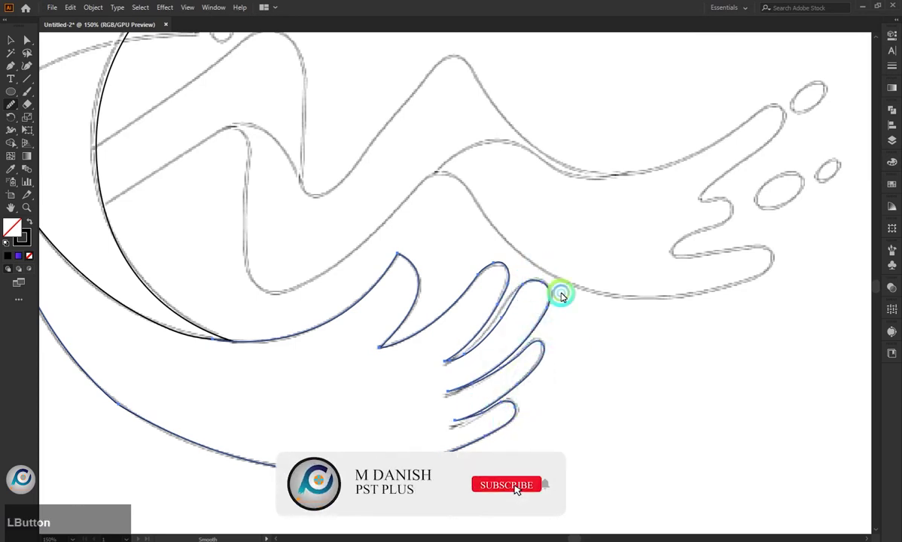
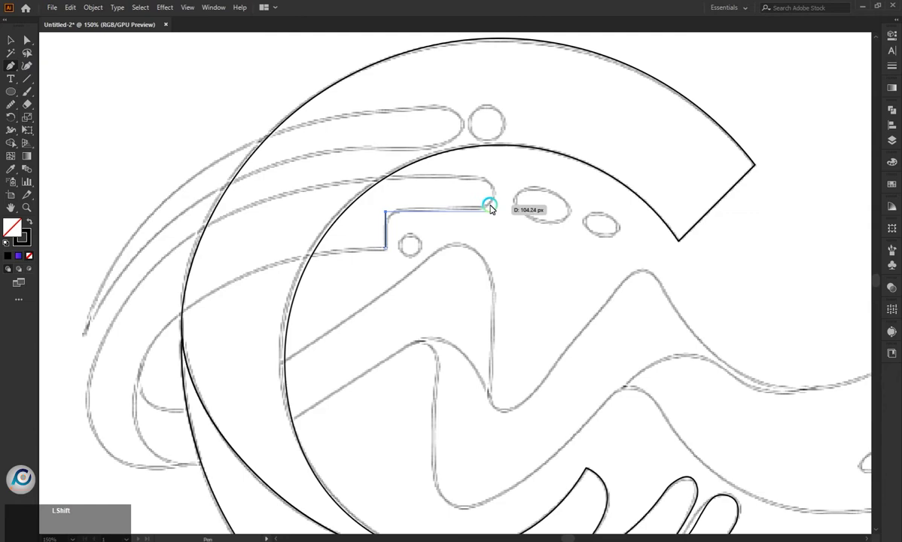
Step: Trace the swoosh's outer curve from the stepped top down the left side to where it meets the C
{"action": "left_click", "coordinate": [495, 208]}
{"action": "scroll", "scroll_direction": "down", "scroll_amount": 3}
{"action": "left_click", "coordinate": [239, 292]}
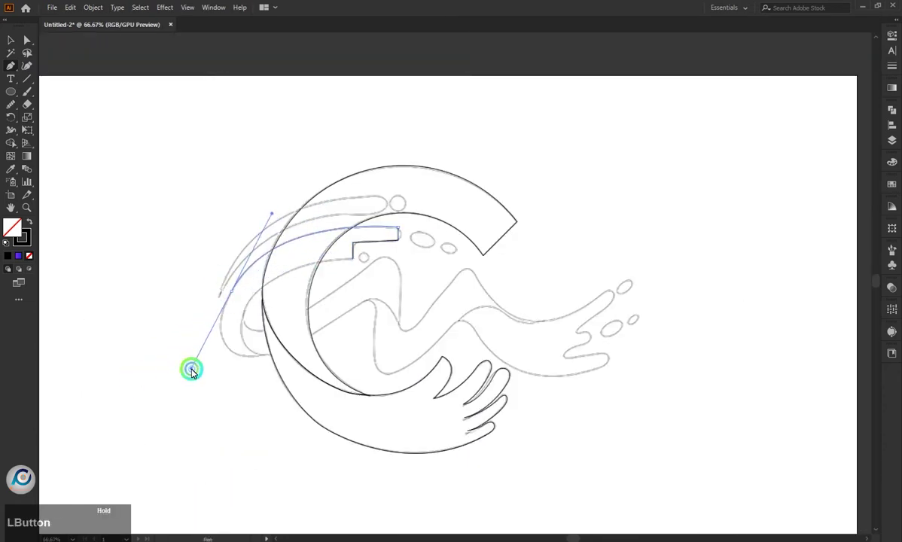
{"action": "scroll", "scroll_direction": "up", "scroll_amount": 3}
{"action": "left_click", "coordinate": [230, 285]}
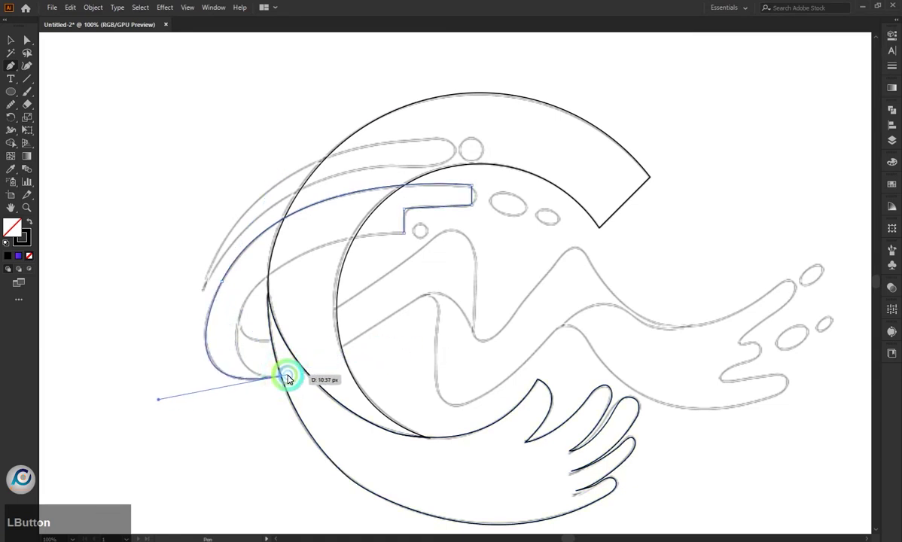
{"action": "key", "text": "Escape"}
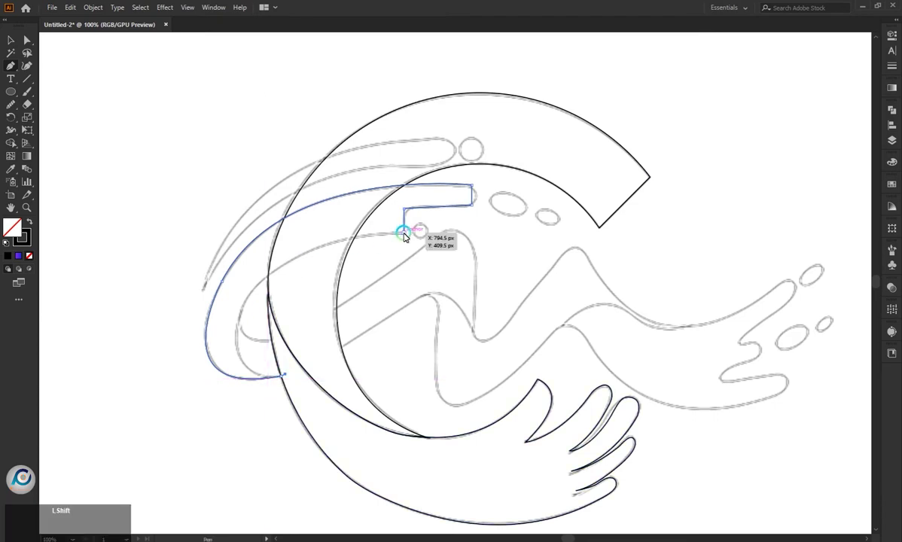
Step: Add the upper band's notch corner and draw the inner swoosh curve back toward the start
{"action": "left_click", "coordinate": [408, 235]}
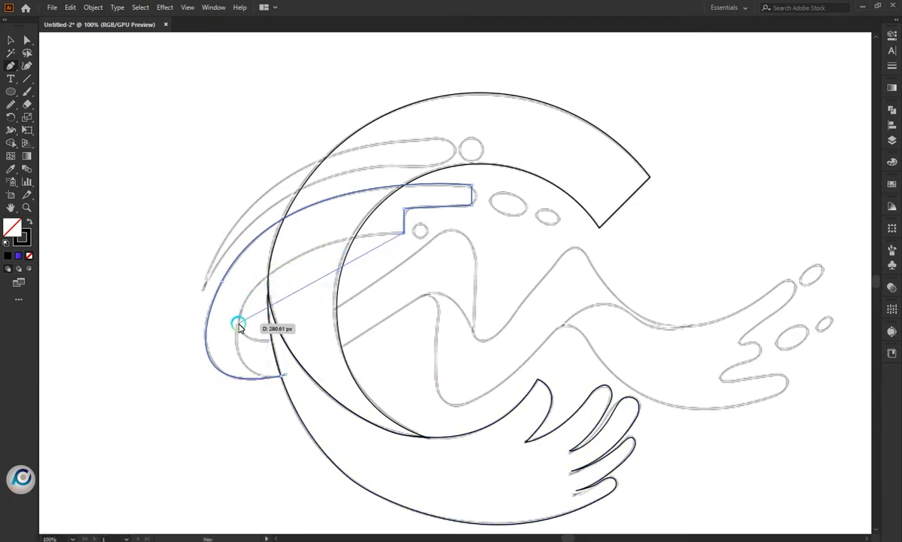
{"action": "left_click", "coordinate": [244, 331]}
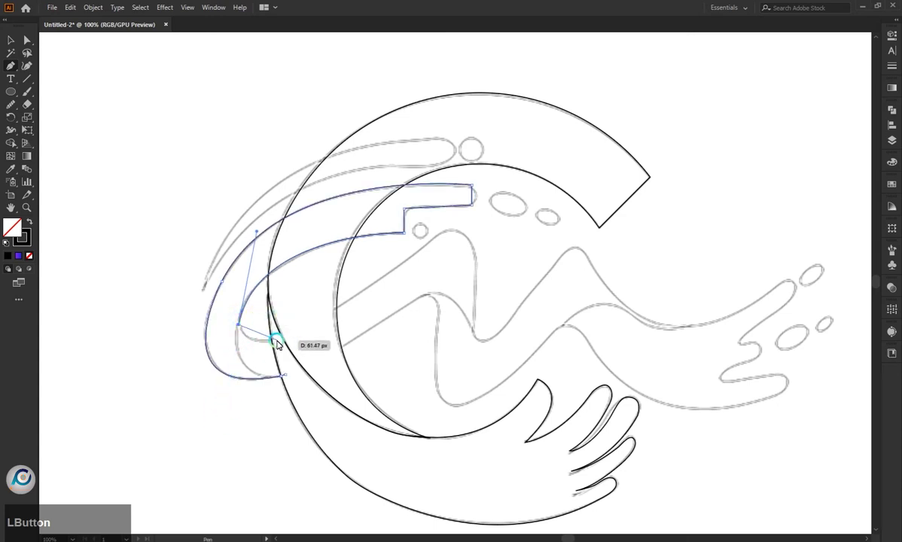
{"action": "key", "text": "Escape"}
{"action": "left_click", "coordinate": [246, 323]}
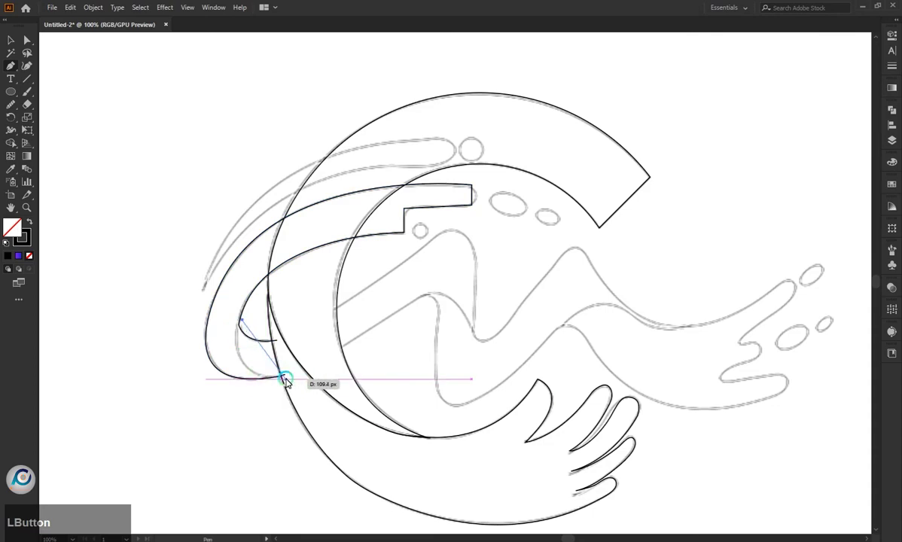
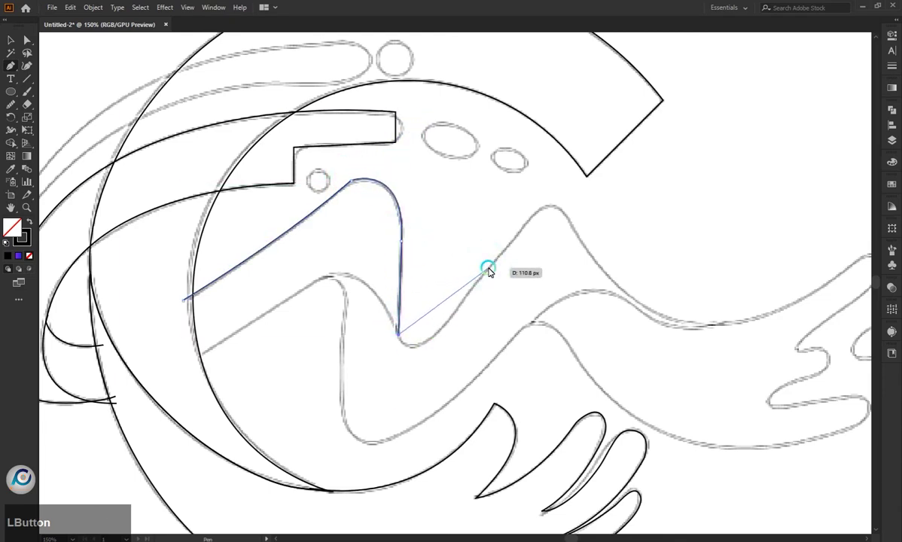
Step: Trace the wave's rising slope, crest and long curve out to the splash tip
{"action": "scroll", "scroll_direction": "down", "scroll_amount": 3}
{"action": "scroll", "scroll_direction": "up", "scroll_amount": 3}
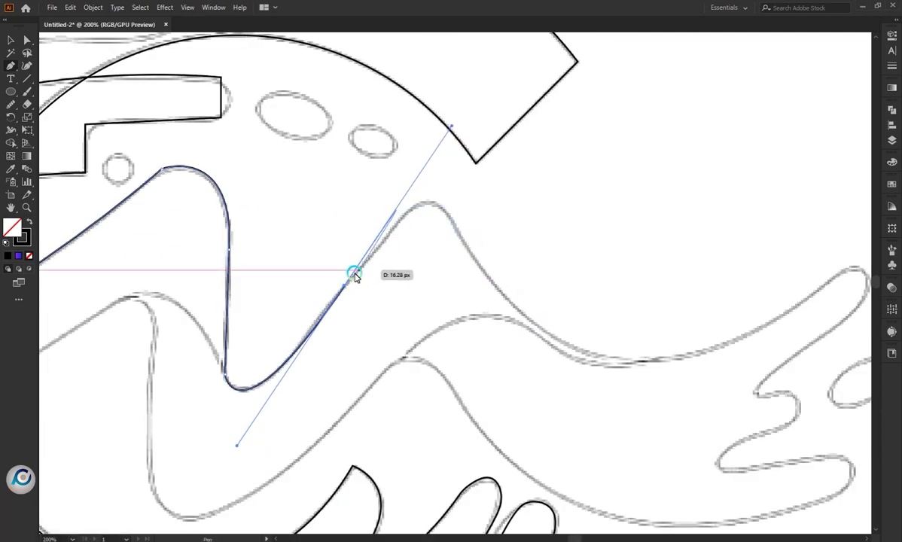
{"action": "left_click", "coordinate": [351, 289]}
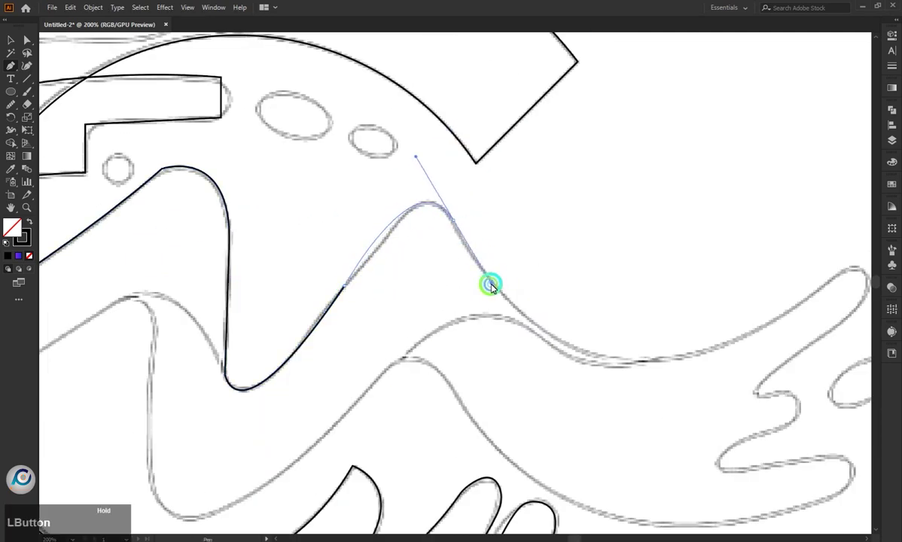
{"action": "key", "text": "z"}
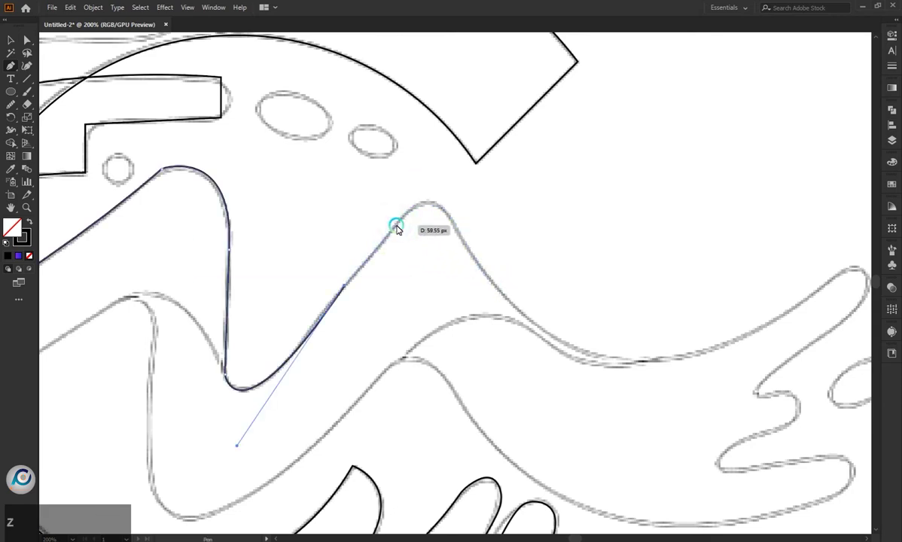
{"action": "left_click", "coordinate": [399, 227]}
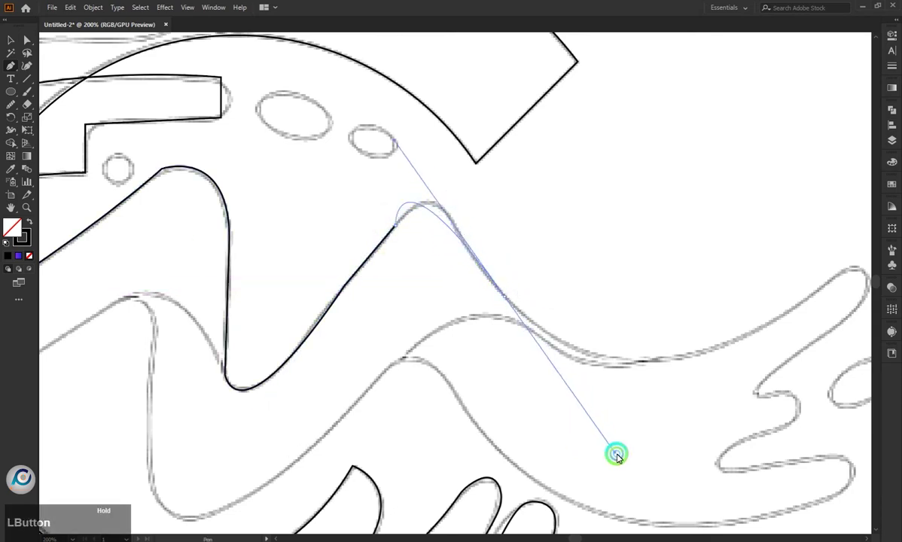
{"action": "left_click", "coordinate": [469, 250]}
{"action": "scroll", "scroll_direction": "down", "scroll_amount": 3}
{"action": "scroll", "scroll_direction": "up", "scroll_amount": 3}
{"action": "left_click", "coordinate": [488, 248]}
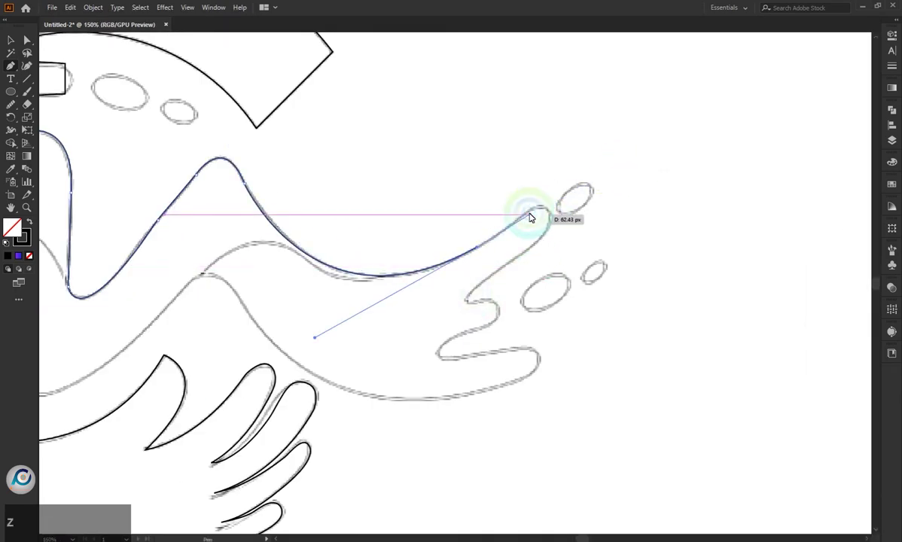
{"action": "left_click", "coordinate": [530, 216]}
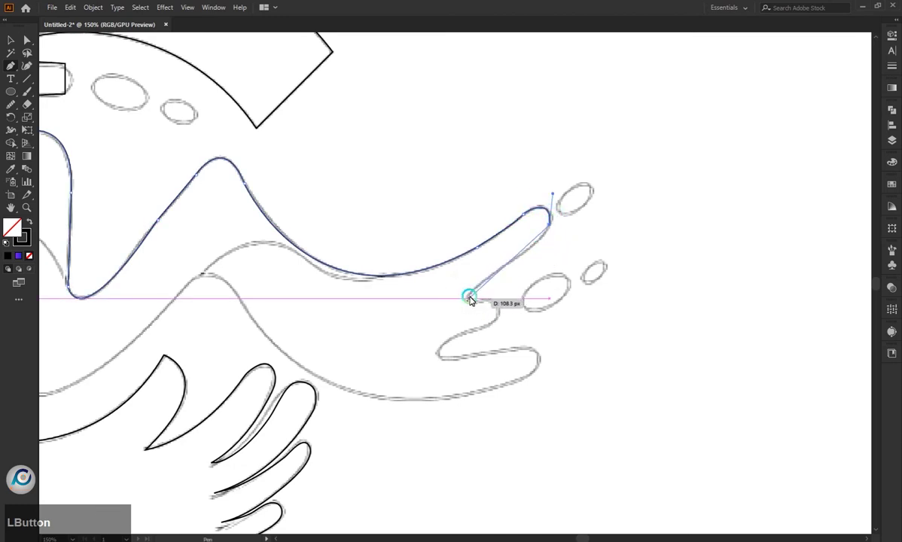
Step: Outline the splash fingers and the wave's underside along its lower edge
{"action": "left_click", "coordinate": [495, 280]}
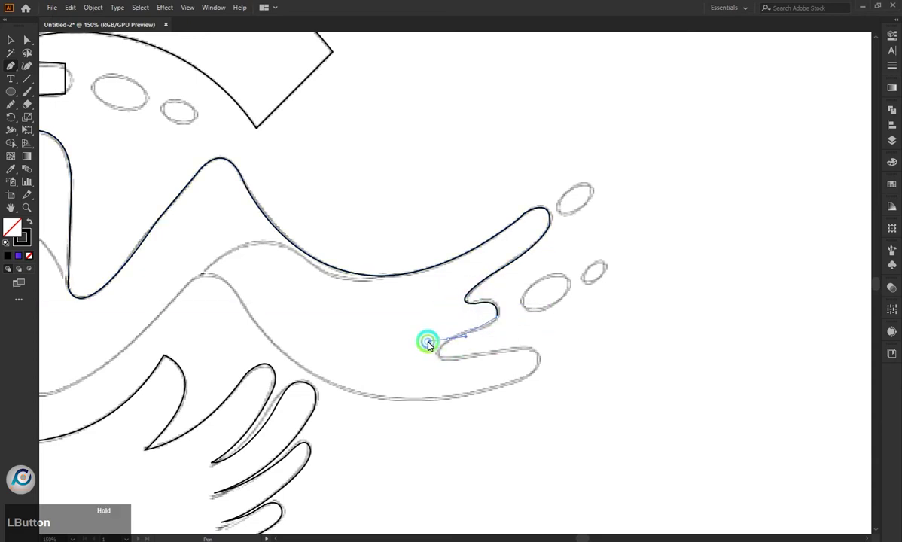
{"action": "left_click", "coordinate": [451, 341]}
{"action": "scroll", "scroll_direction": "down", "scroll_amount": 3}
{"action": "left_click", "coordinate": [517, 372]}
{"action": "scroll", "scroll_direction": "down", "scroll_amount": 3}
{"action": "left_click", "coordinate": [332, 401]}
{"action": "scroll", "scroll_direction": "down", "scroll_amount": 3}
{"action": "scroll", "scroll_direction": "up", "scroll_amount": 3}
{"action": "scroll", "scroll_direction": "down", "scroll_amount": 3}
{"action": "scroll", "scroll_direction": "up", "scroll_amount": 3}
{"action": "left_click", "coordinate": [593, 395]}
Step: Close the wave through its inner dip to the left end and smooth the traced outline
{"action": "key", "text": "z"}
{"action": "left_click", "coordinate": [497, 323]}
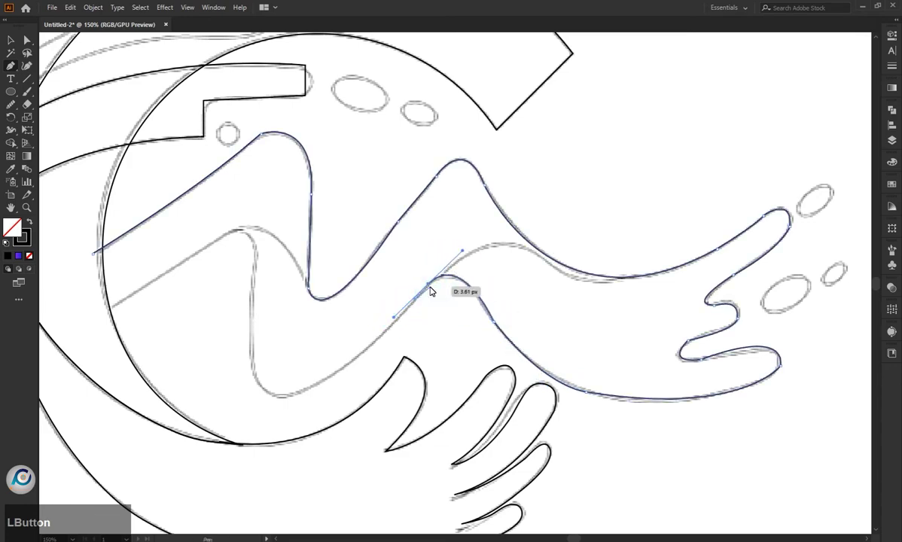
{"action": "scroll", "scroll_direction": "down", "scroll_amount": 3}
{"action": "scroll", "scroll_direction": "up", "scroll_amount": 3}
{"action": "left_click", "coordinate": [394, 348]}
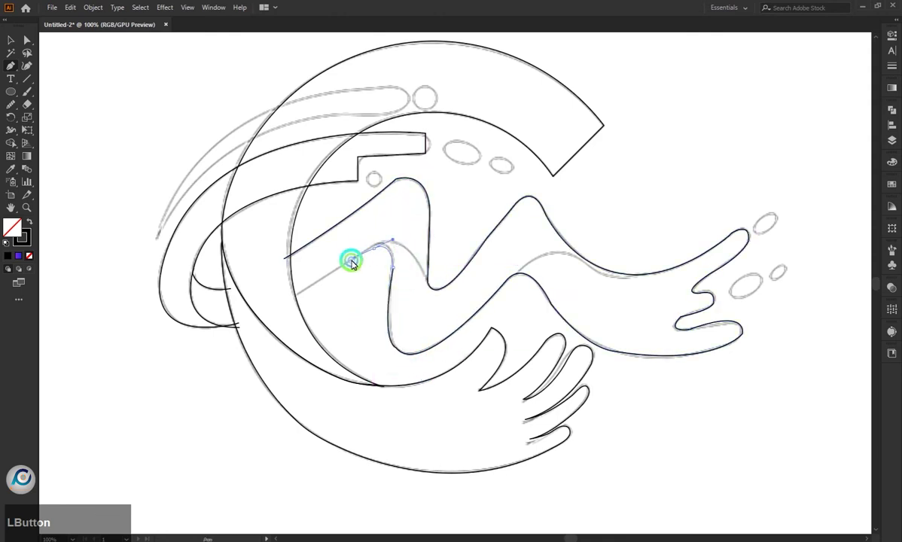
{"action": "left_click", "coordinate": [365, 257]}
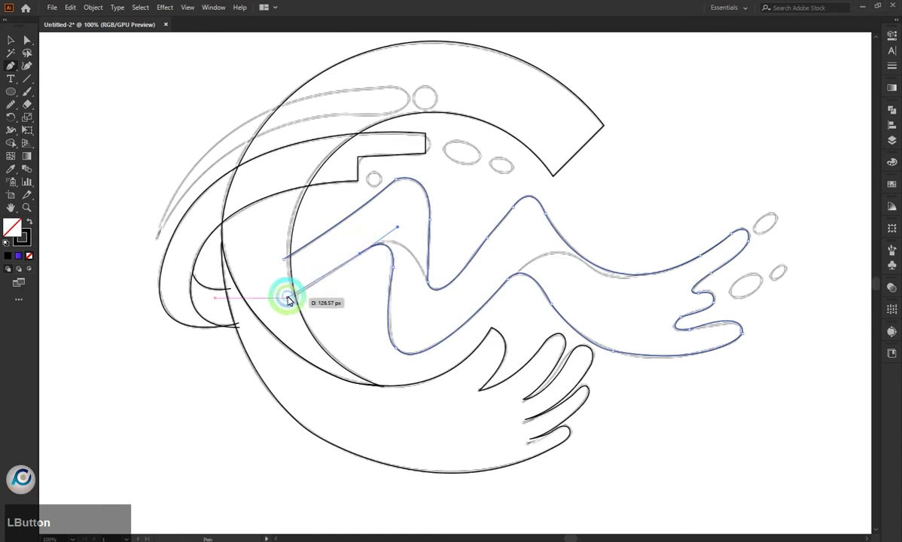
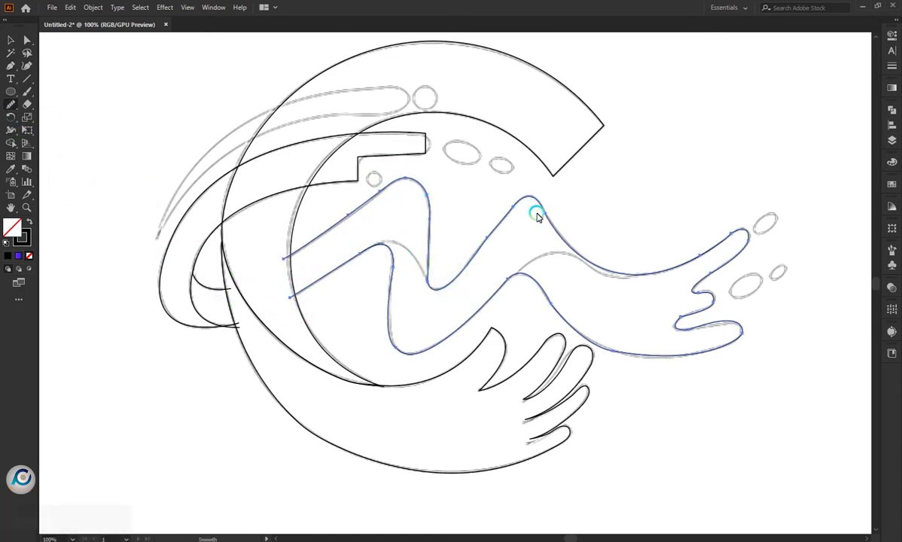
{"action": "left_click", "coordinate": [489, 243]}
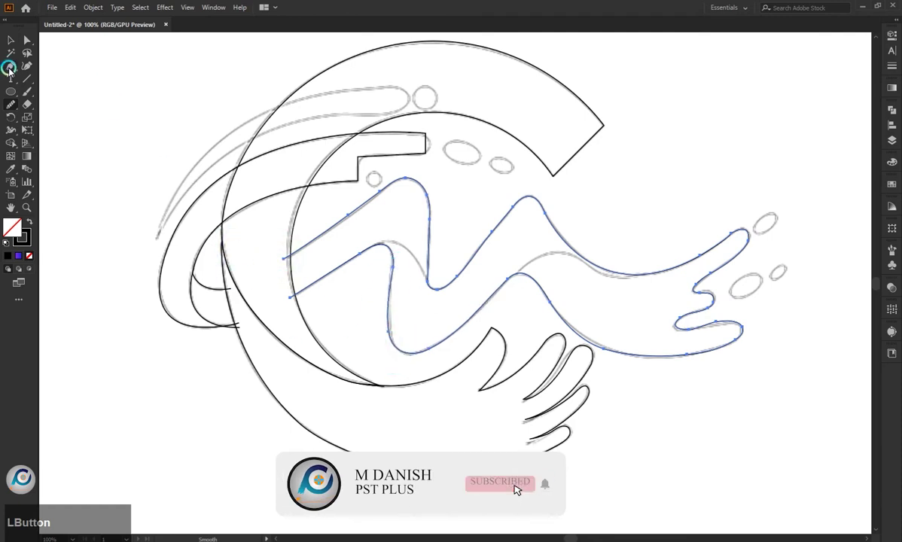
{"action": "left_click", "coordinate": [547, 488]}
Step: Draw the wave's inner fold curves and the thin teardrop swoosh beside the round drop
{"action": "scroll", "scroll_direction": "up", "scroll_amount": 3}
{"action": "left_click", "coordinate": [282, 255]}
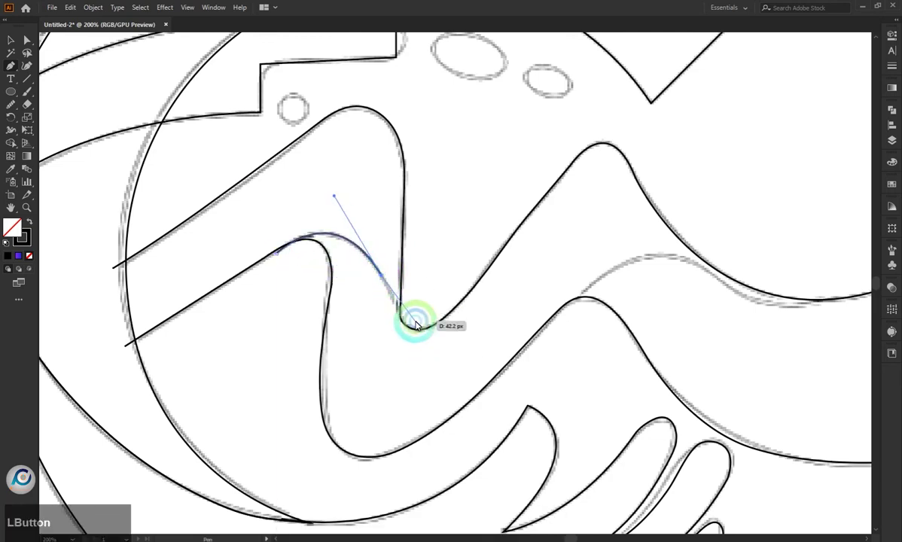
{"action": "key", "text": "Escape"}
{"action": "scroll", "scroll_direction": "down", "scroll_amount": 3}
{"action": "scroll", "scroll_direction": "up", "scroll_amount": 3}
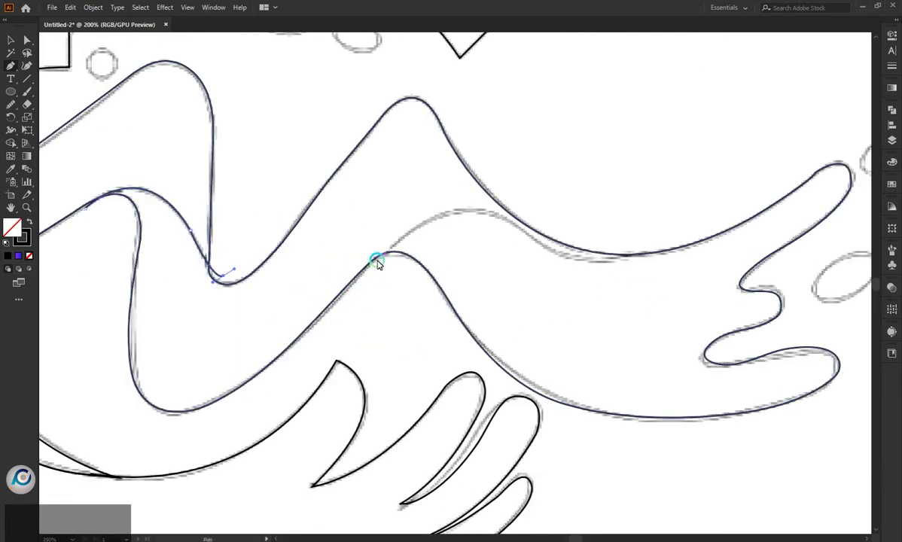
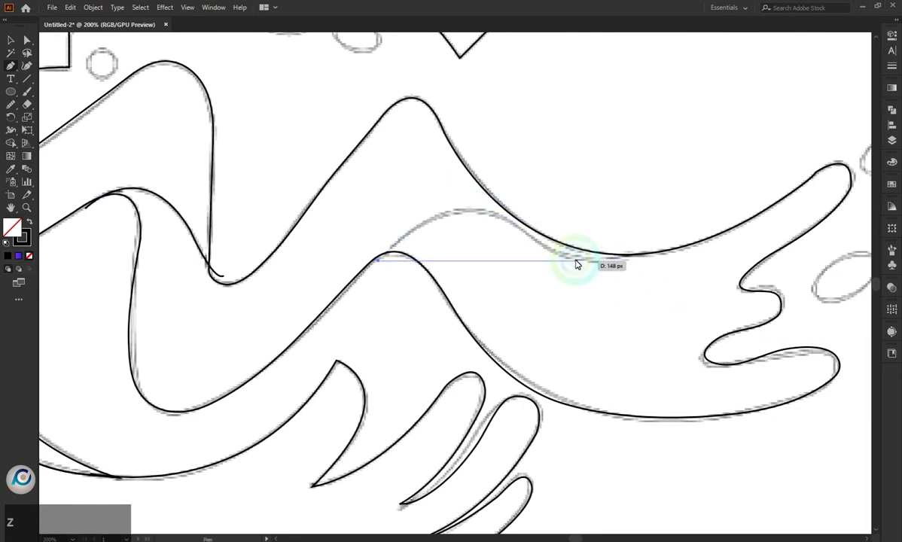
{"action": "left_click", "coordinate": [585, 272]}
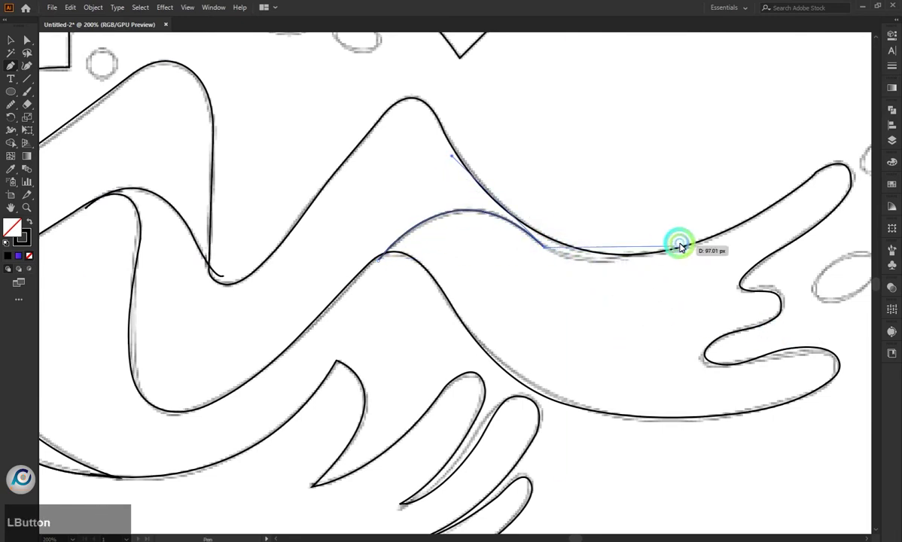
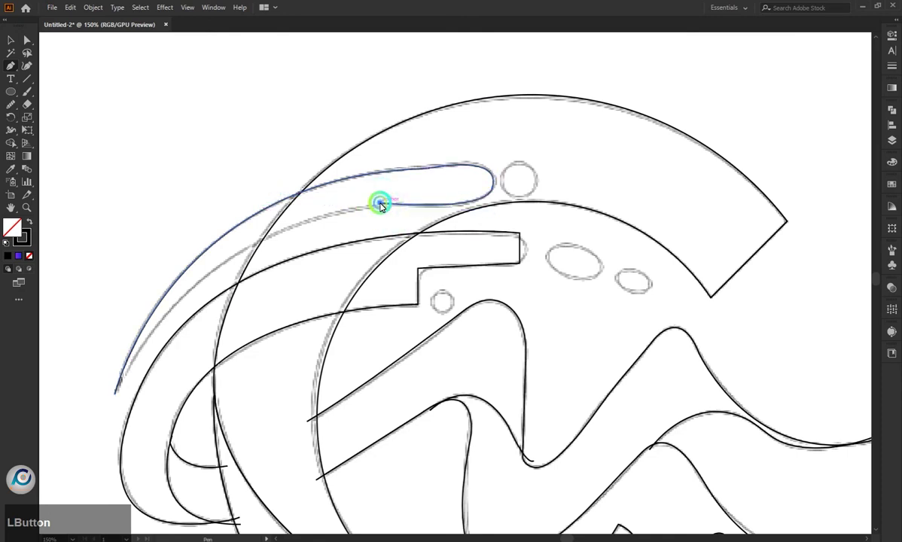
{"action": "scroll", "scroll_direction": "down", "scroll_amount": 3}
Step: Draw ellipses over the top round drop, the two oval drops and a splash droplet
{"action": "left_click", "coordinate": [200, 362]}
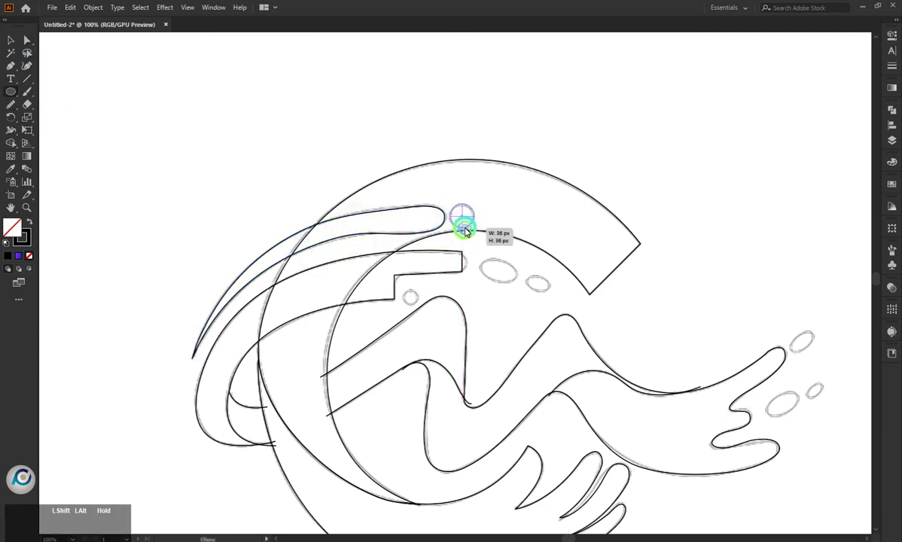
{"action": "left_click", "coordinate": [415, 302]}
{"action": "left_click", "coordinate": [512, 281]}
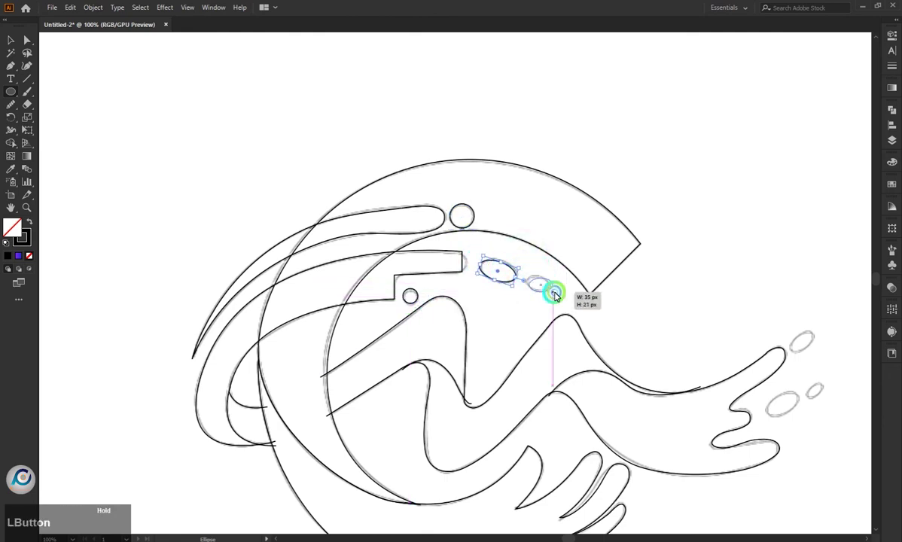
{"action": "scroll", "scroll_direction": "down", "scroll_amount": 3}
{"action": "scroll", "scroll_direction": "up", "scroll_amount": 3}
{"action": "left_click", "coordinate": [578, 339]}
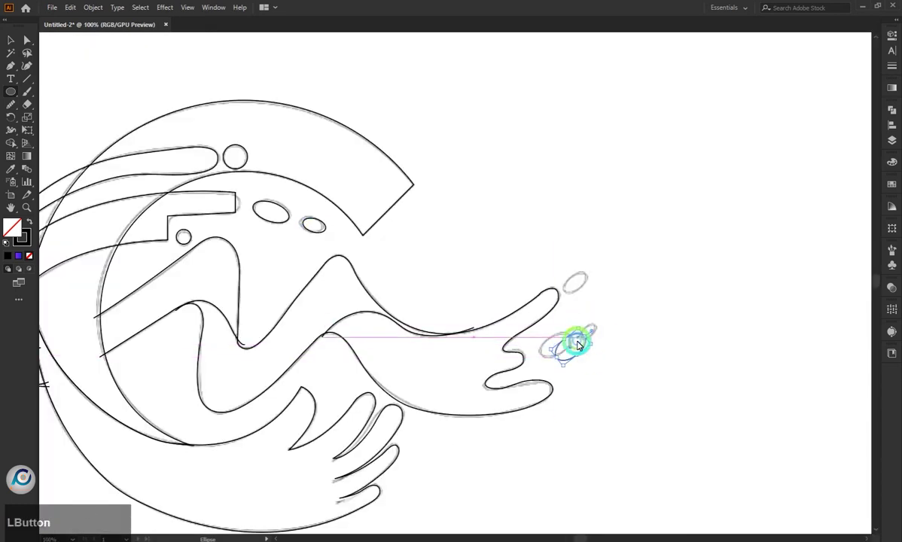
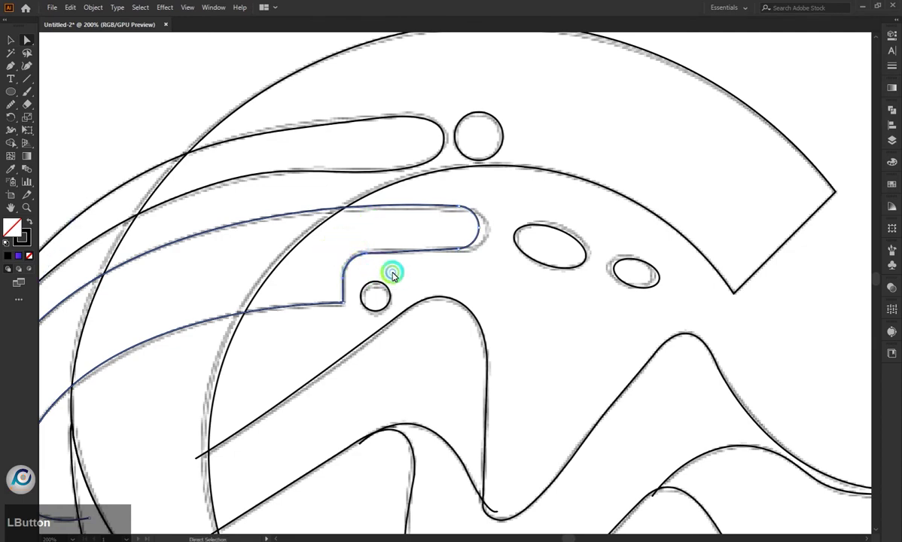
Step: Select all the C, wave and hand outline paths for shape building
{"action": "scroll", "scroll_direction": "down", "scroll_amount": 3}
{"action": "left_click", "coordinate": [276, 348]}
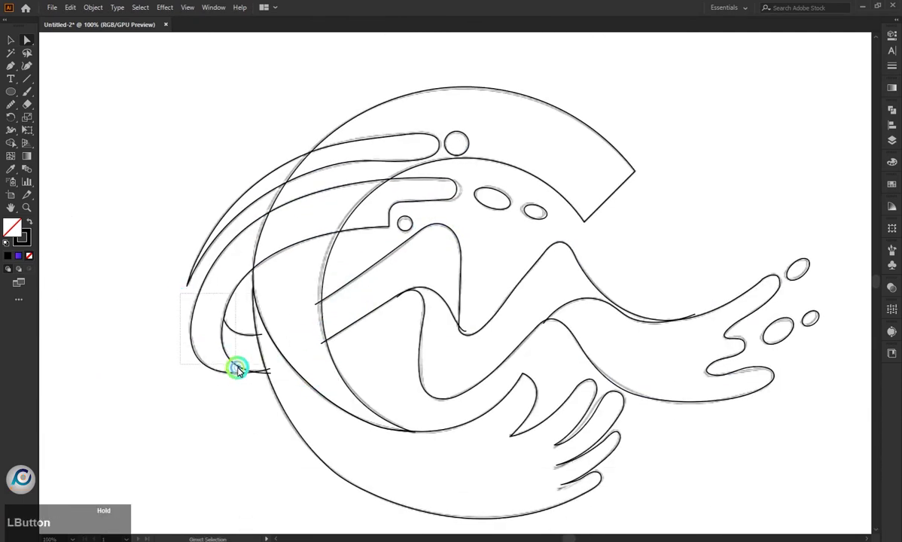
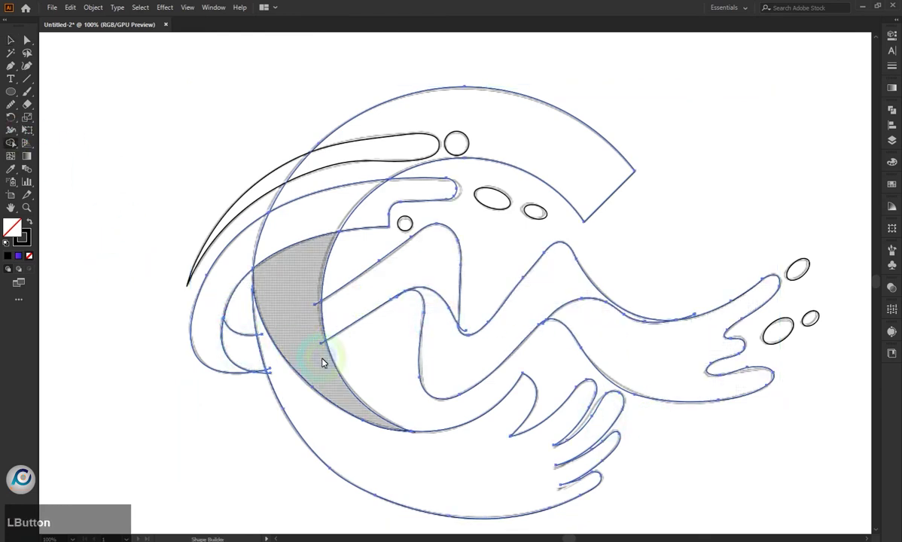
Step: Merge the crescent regions where the wave crosses the C's inner edge into single shapes
{"action": "scroll", "scroll_direction": "up", "scroll_amount": 3}
{"action": "left_click", "coordinate": [398, 295]}
{"action": "scroll", "scroll_direction": "down", "scroll_amount": 3}
{"action": "scroll", "scroll_direction": "up", "scroll_amount": 3}
{"action": "left_click", "coordinate": [364, 329]}
{"action": "scroll", "scroll_direction": "down", "scroll_amount": 3}
{"action": "scroll", "scroll_direction": "up", "scroll_amount": 3}
{"action": "left_click", "coordinate": [231, 324]}
{"action": "scroll", "scroll_direction": "up", "scroll_amount": 3}
{"action": "left_click", "coordinate": [426, 314]}
Step: Merge the small gap slivers near the crossing curves and the upper wave band
{"action": "scroll", "scroll_direction": "down", "scroll_amount": 3}
{"action": "scroll", "scroll_direction": "up", "scroll_amount": 3}
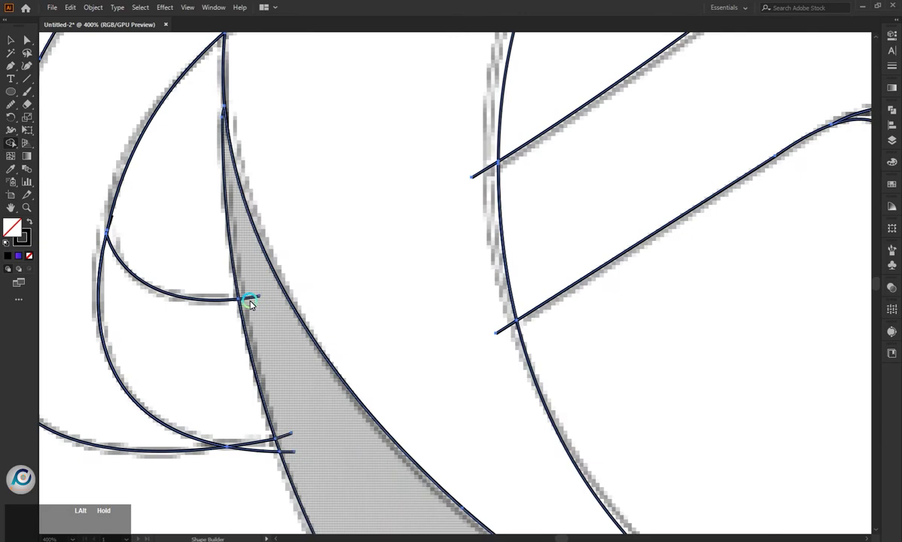
{"action": "left_click", "coordinate": [258, 301]}
{"action": "left_click", "coordinate": [292, 438]}
{"action": "left_click", "coordinate": [299, 454]}
{"action": "left_click", "coordinate": [268, 452]}
{"action": "scroll", "scroll_direction": "down", "scroll_amount": 3}
{"action": "left_click", "coordinate": [233, 317]}
{"action": "scroll", "scroll_direction": "down", "scroll_amount": 3}
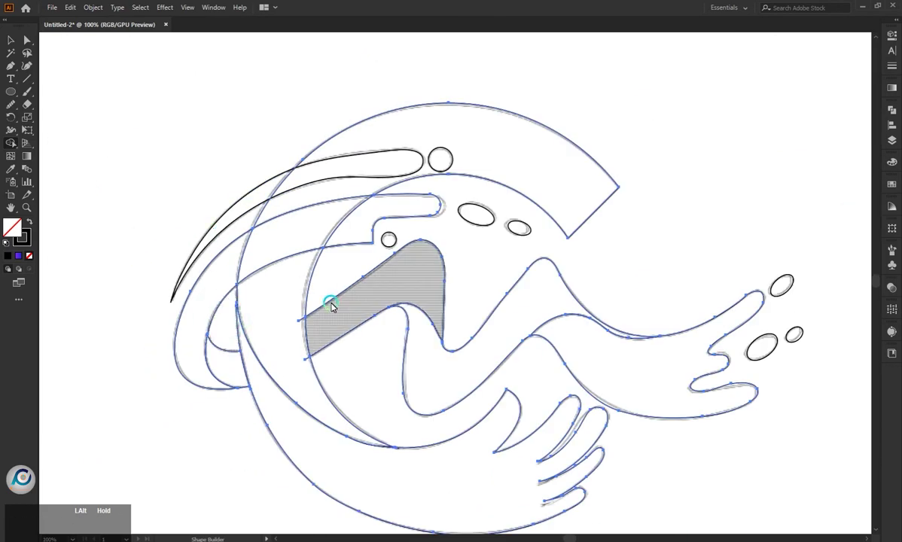
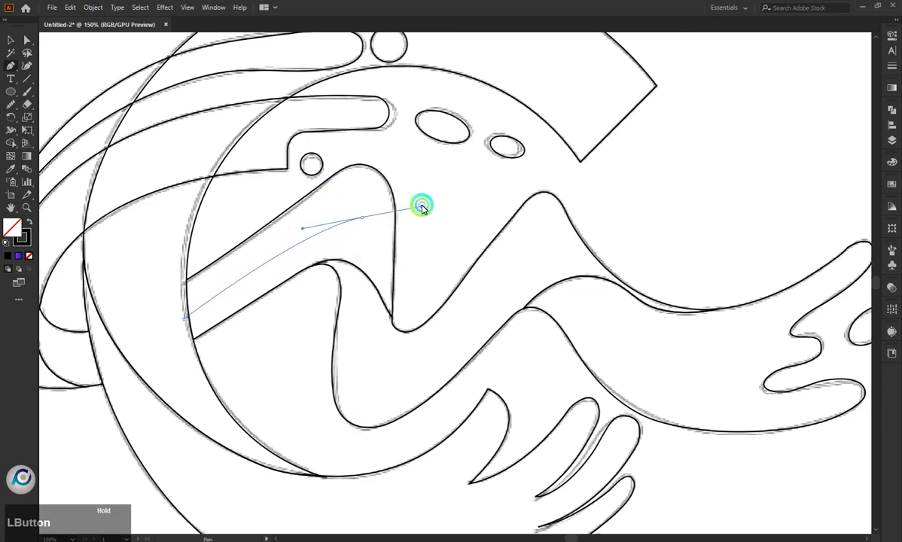
Step: Draw a curve from the wave's lower bend to its right peak and select it with the wave bands
{"action": "left_click", "coordinate": [316, 233]}
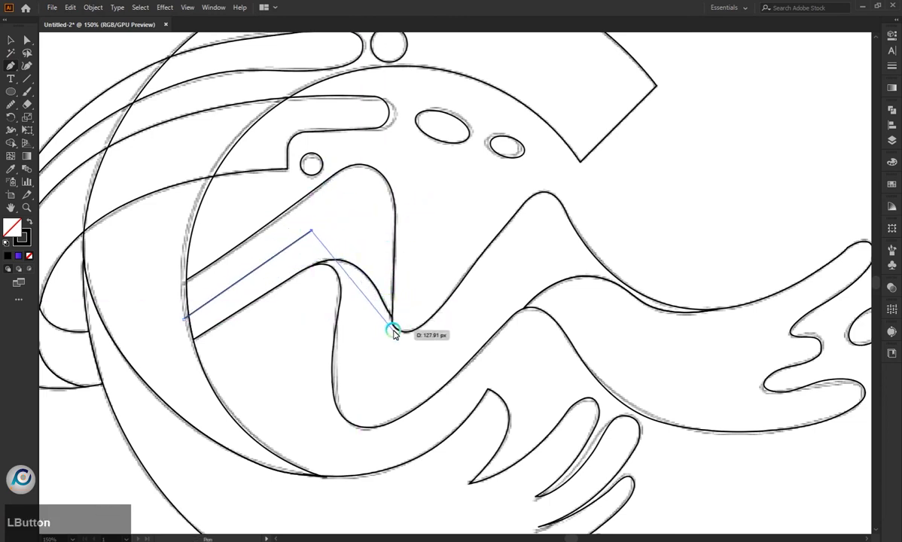
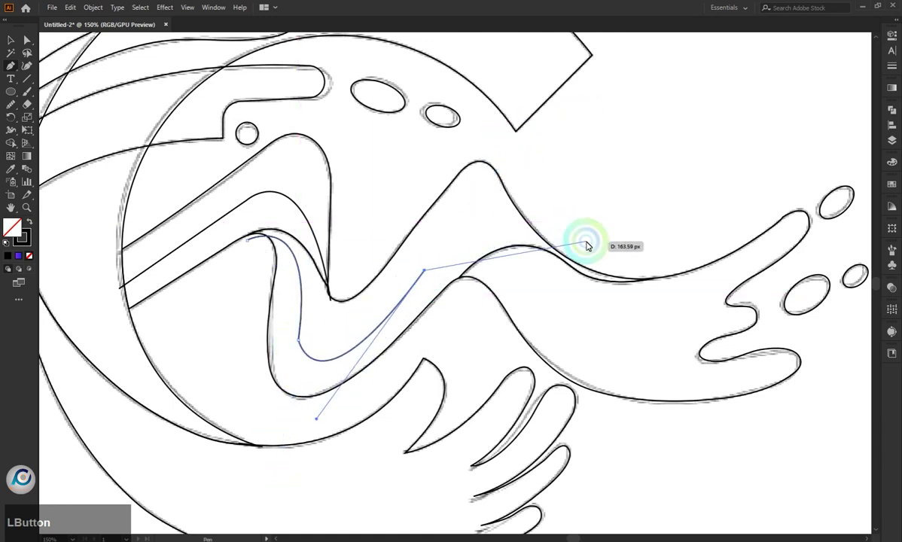
{"action": "key", "text": "ctrl+z"}
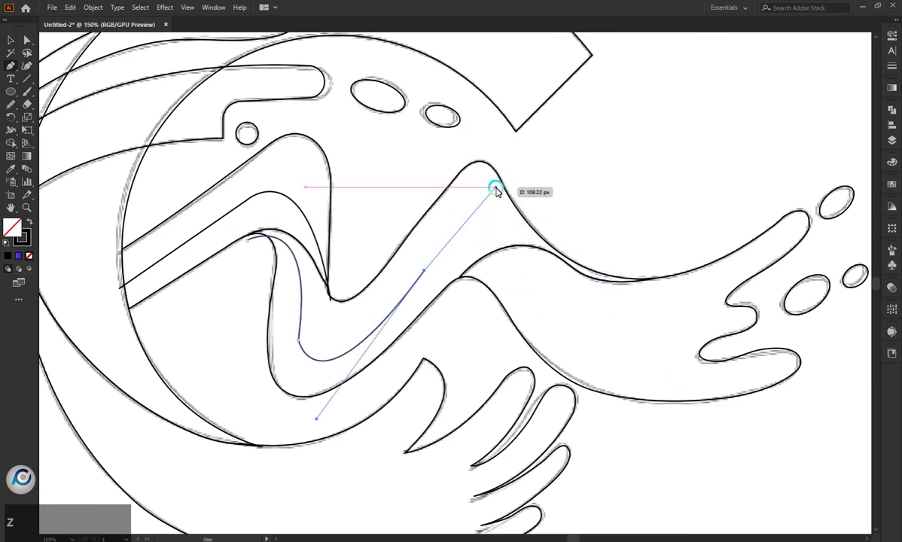
{"action": "left_click", "coordinate": [502, 231]}
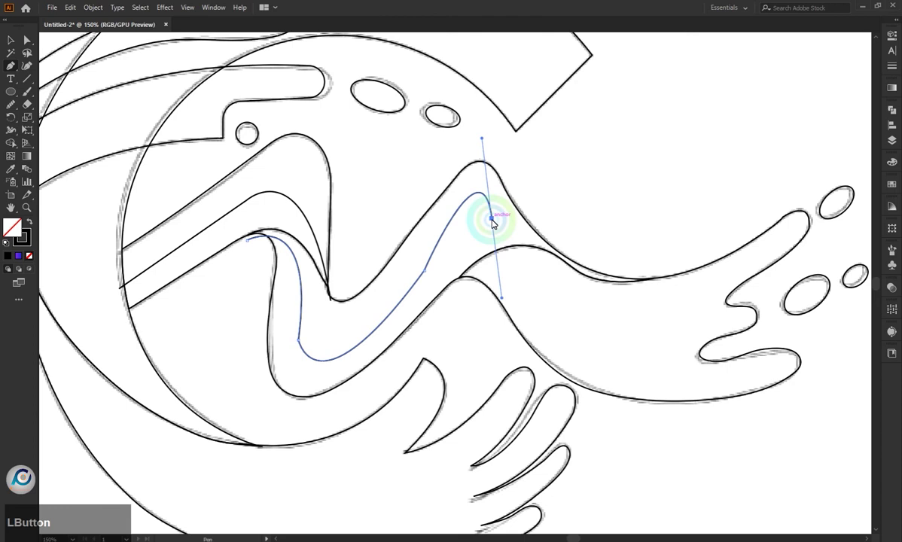
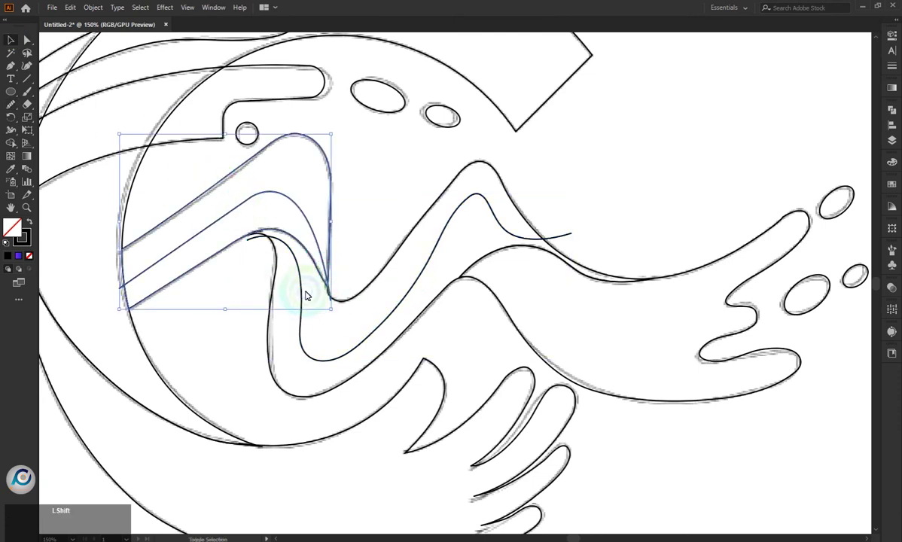
{"action": "left_click", "coordinate": [308, 289]}
{"action": "left_click", "coordinate": [371, 289]}
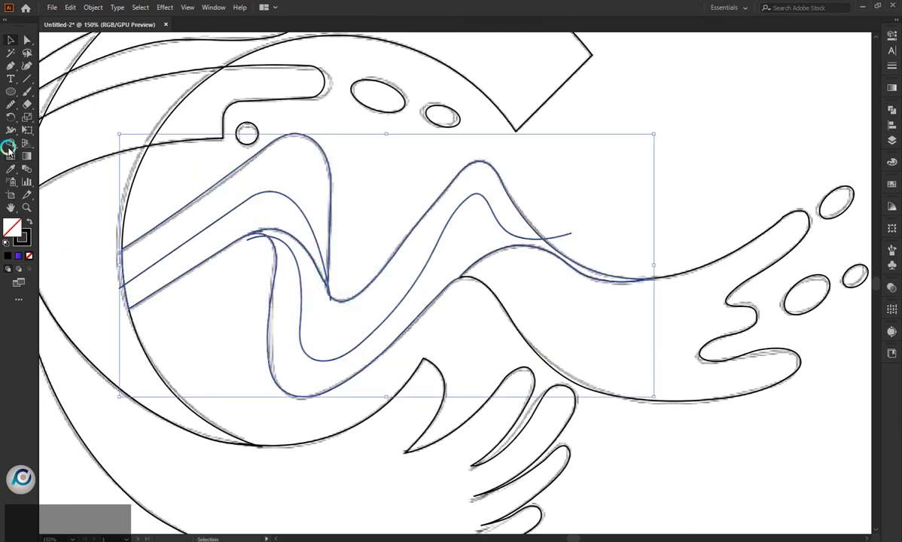
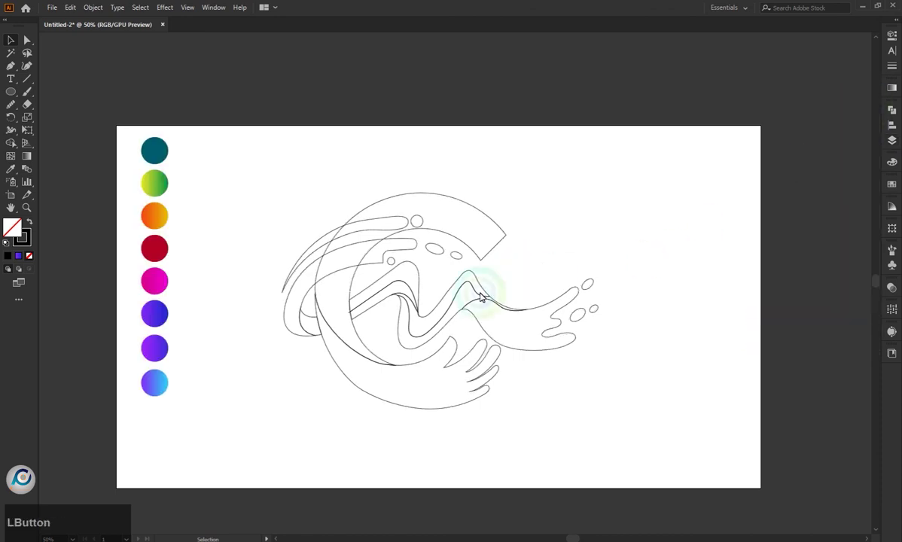
Step: Fill the C ring dark teal, flip the hand's gradient so yellow sits on the hand, and select the upper swoosh
{"action": "scroll", "scroll_direction": "up", "scroll_amount": 3}
{"action": "left_click", "coordinate": [475, 150]}
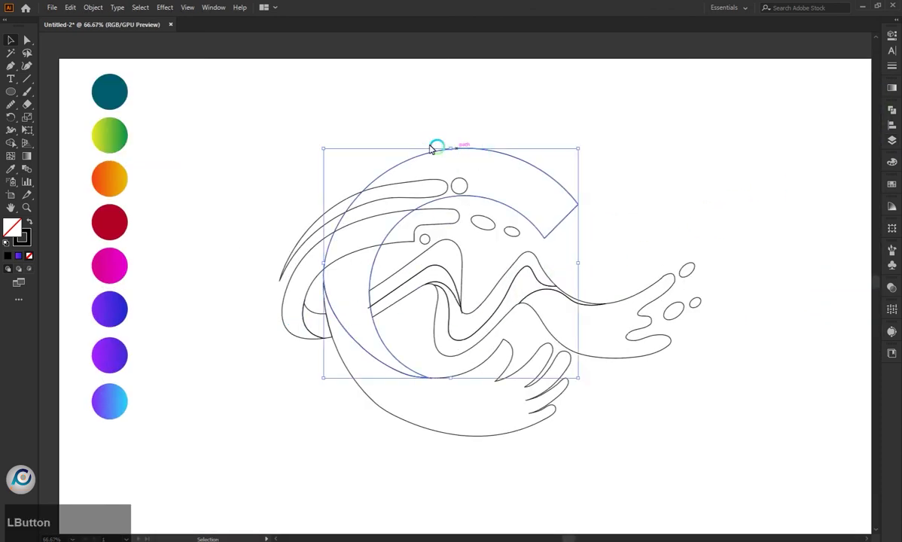
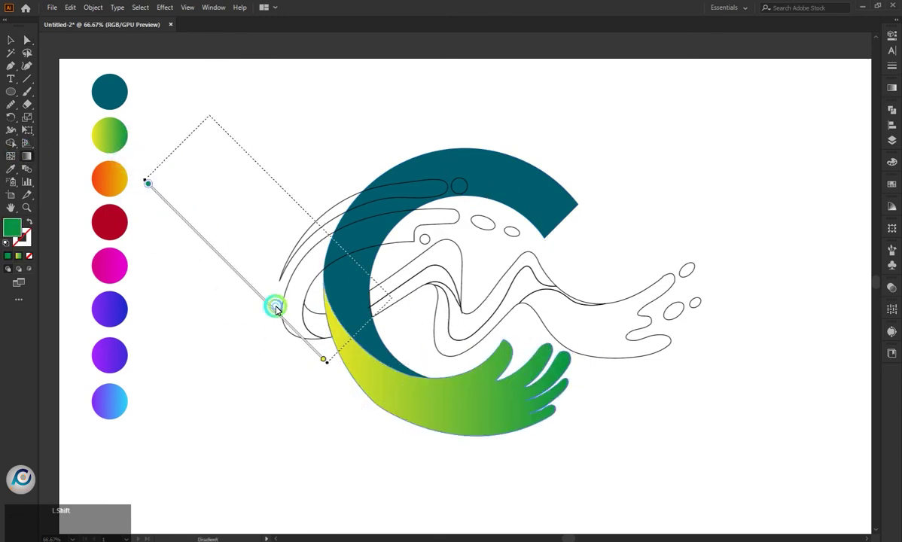
{"action": "left_click", "coordinate": [354, 273]}
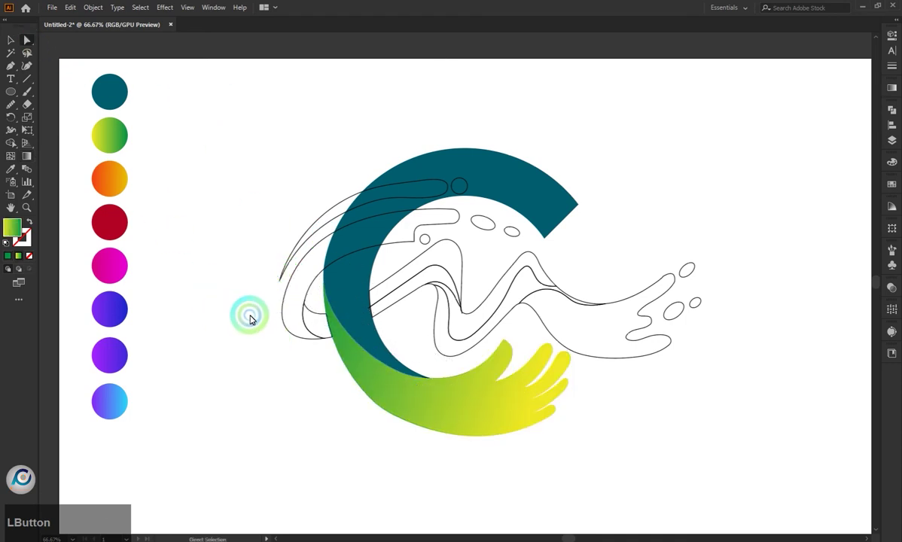
{"action": "left_click", "coordinate": [325, 222]}
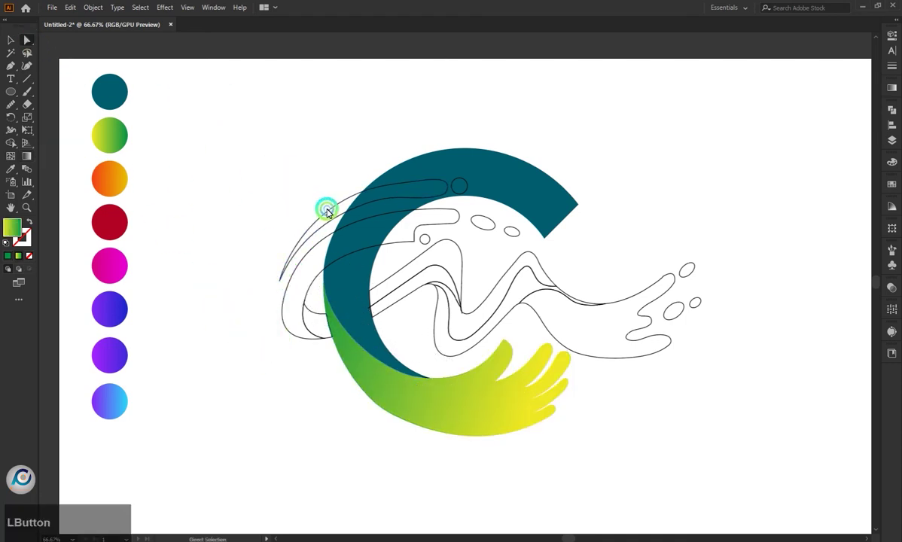
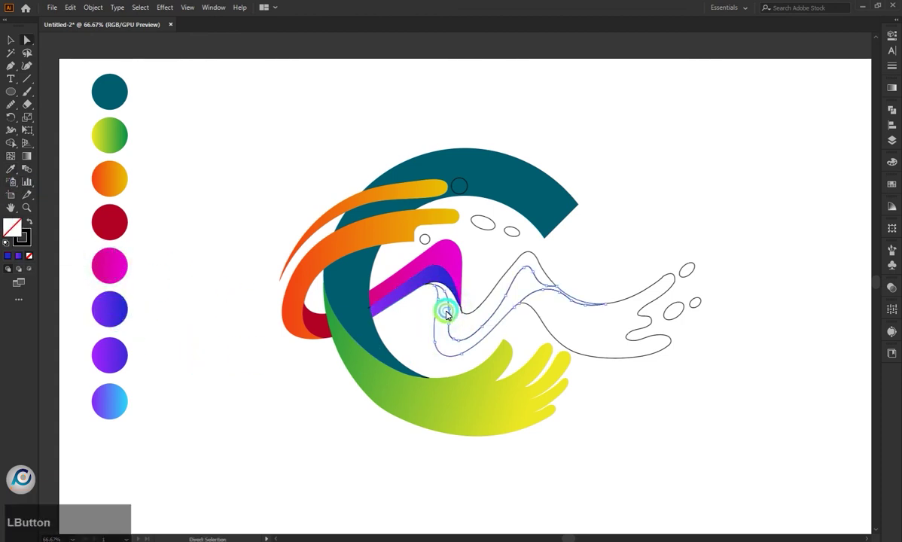
Step: Sample the purple-to-blue swatch onto the wave with the Eyedropper and deselect it
{"action": "key", "text": "i"}
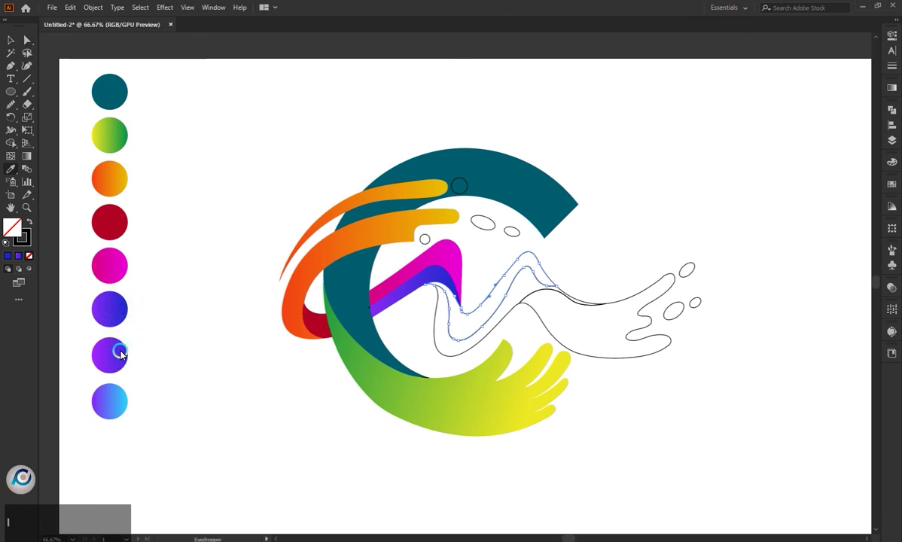
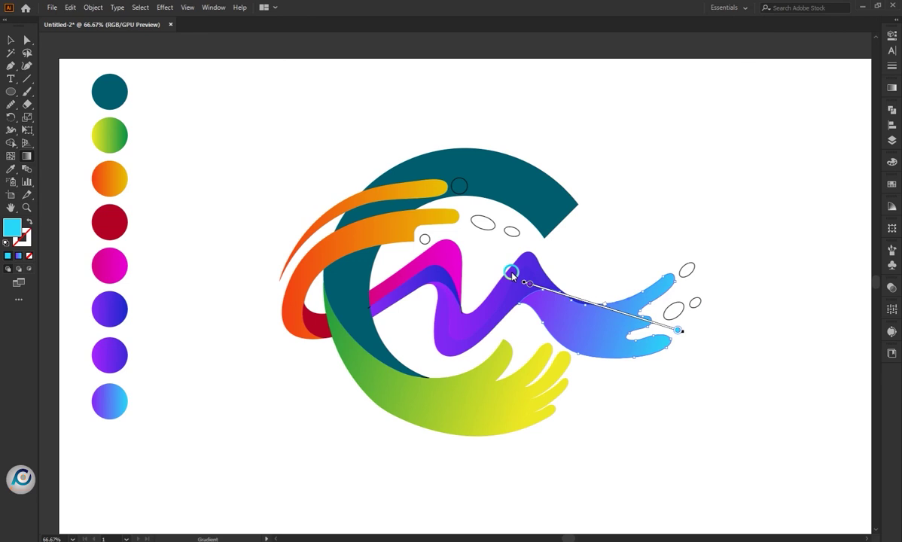
{"action": "left_click", "coordinate": [607, 322]}
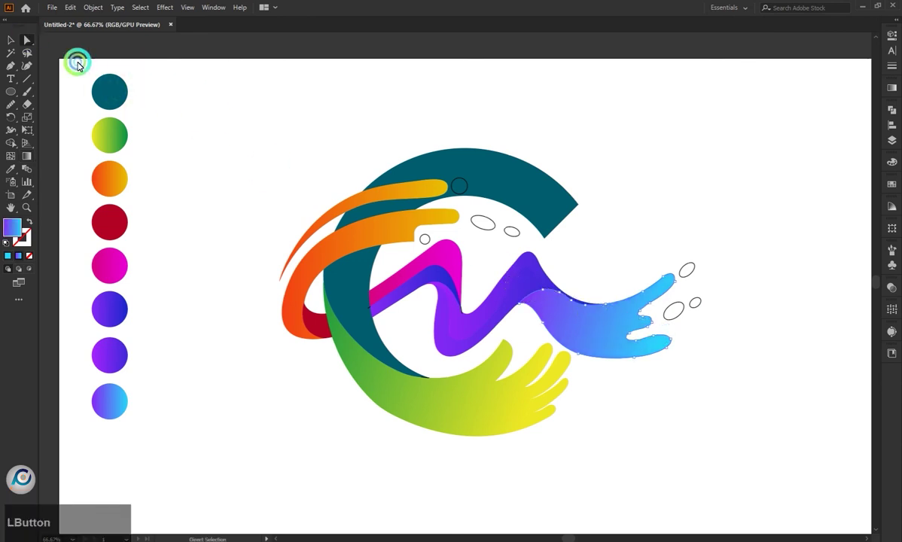
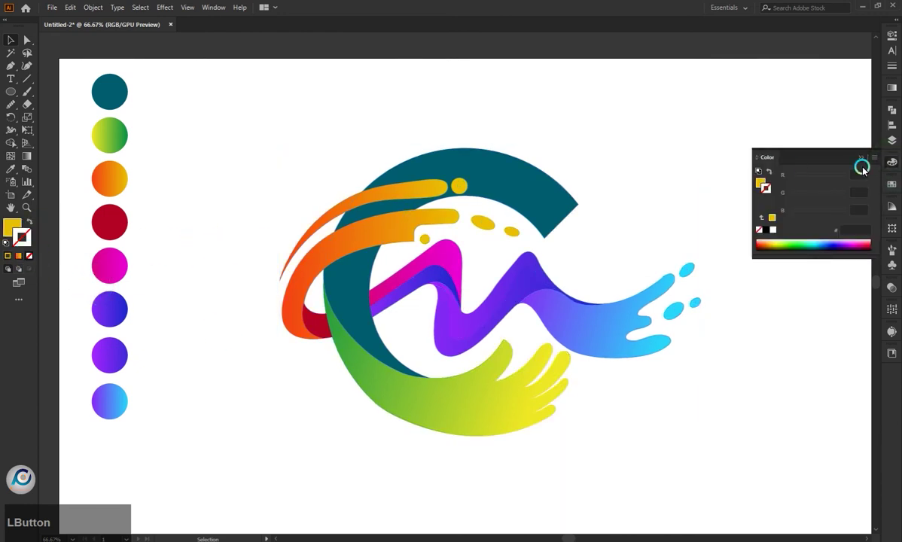
Step: Zoom out and in to view the whole artboard with the finished coloured logo
{"action": "scroll", "scroll_direction": "down", "scroll_amount": 3}
{"action": "scroll", "scroll_direction": "up", "scroll_amount": 3}
{"action": "scroll", "scroll_direction": "down", "scroll_amount": 3}
{"action": "scroll", "scroll_direction": "up", "scroll_amount": 3}
{"action": "scroll", "scroll_direction": "down", "scroll_amount": 3}
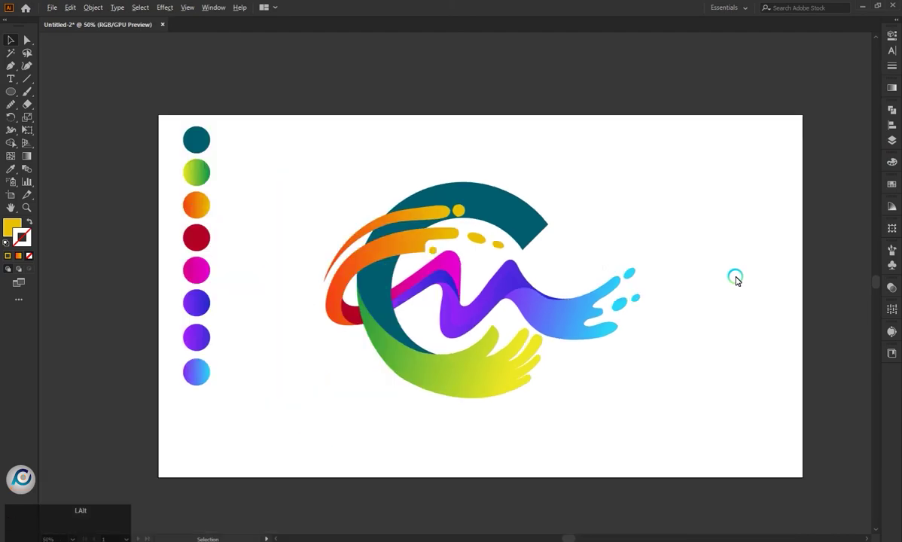